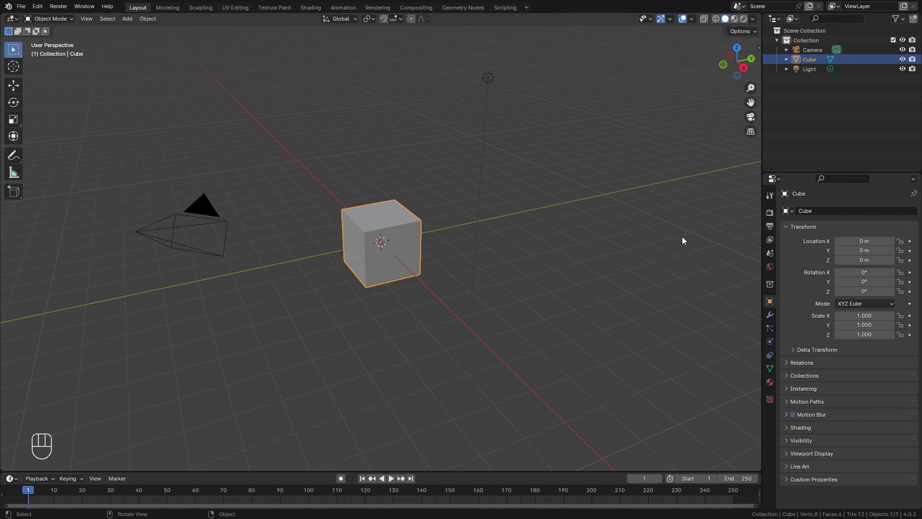
Delete the default cube and add an icosphere at the origin with more subdivisions
{"action": "key", "text": "x"}
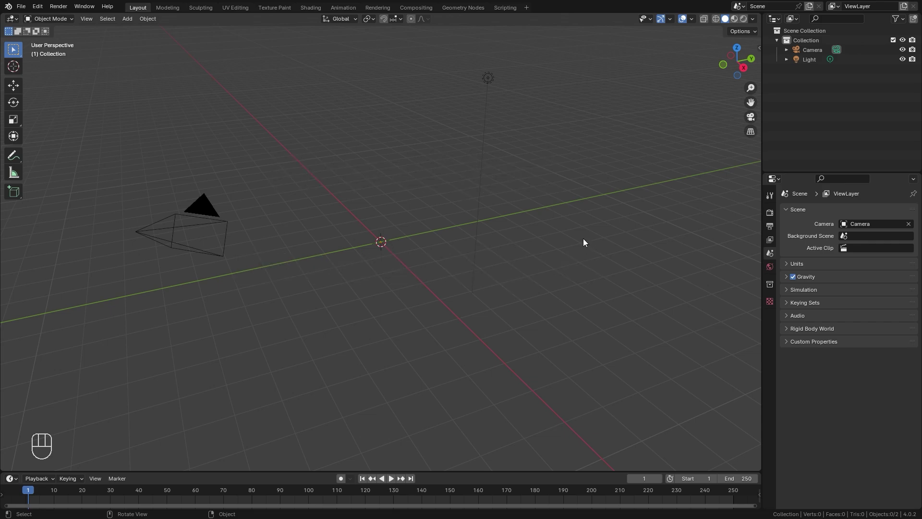
{"action": "key", "text": "shift+a"}
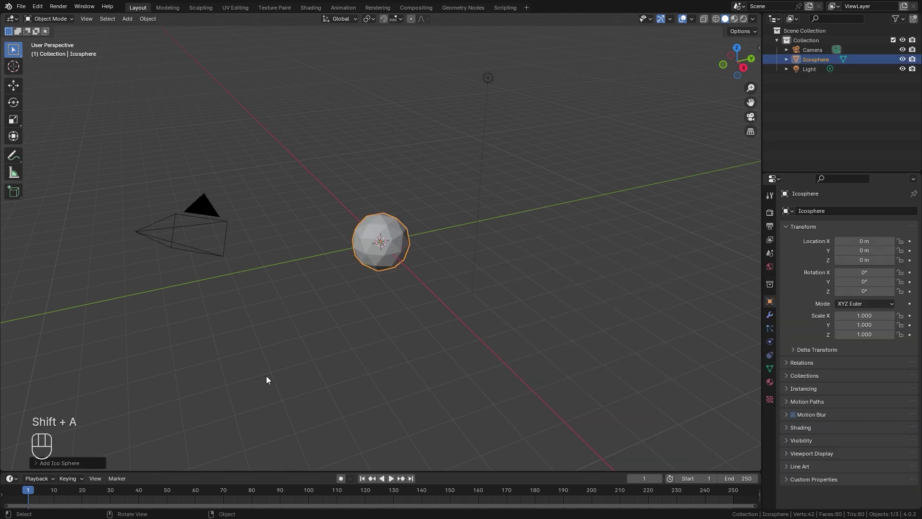
{"action": "left_click", "coordinate": [40, 463]}
{"action": "left_click", "coordinate": [161, 370]}
{"action": "left_click", "coordinate": [162, 370]}
{"action": "left_click_drag", "start_coordinate": [40, 357], "coordinate": [79, 337]}
Shrink the icosphere to about 1 m across and apply its scale so it reads 1 on all axes
{"action": "key", "text": "a"}
{"action": "left_click", "coordinate": [405, 232]}
{"action": "key", "text": "s"}
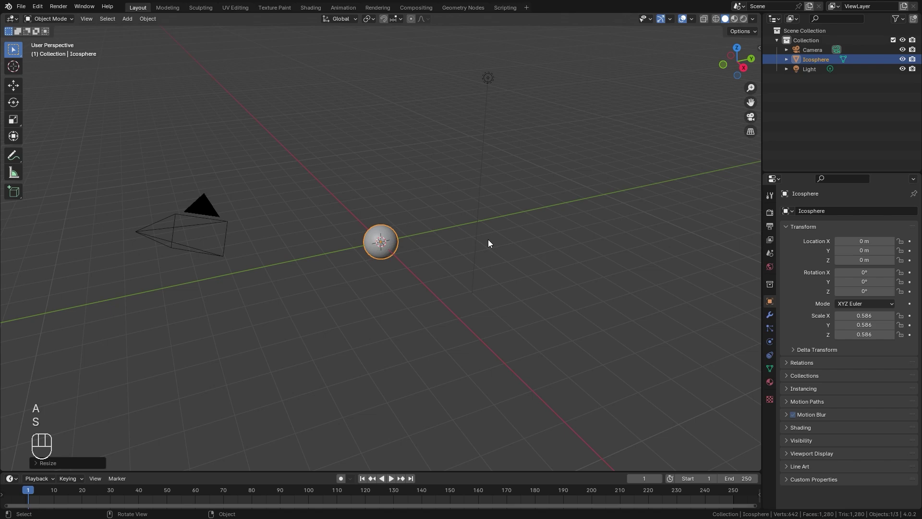
{"action": "key", "text": "n"}
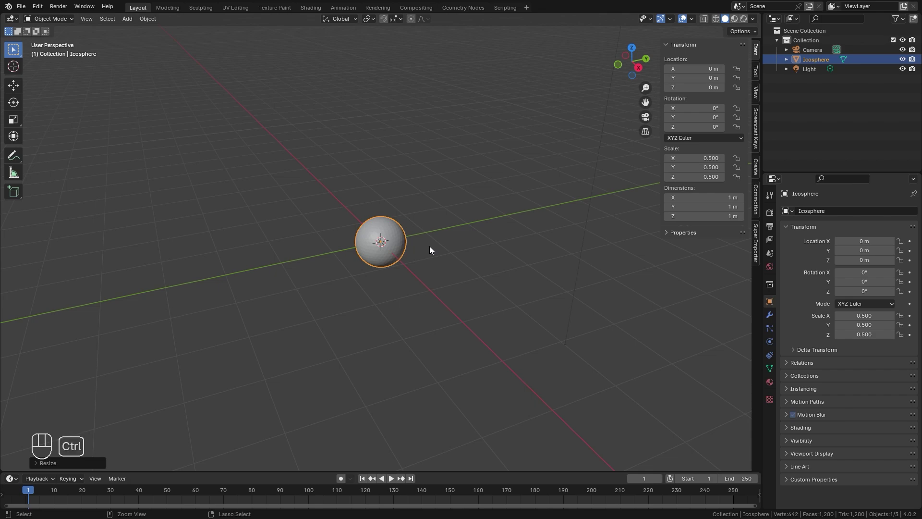
{"action": "key", "text": "ctrl+a"}
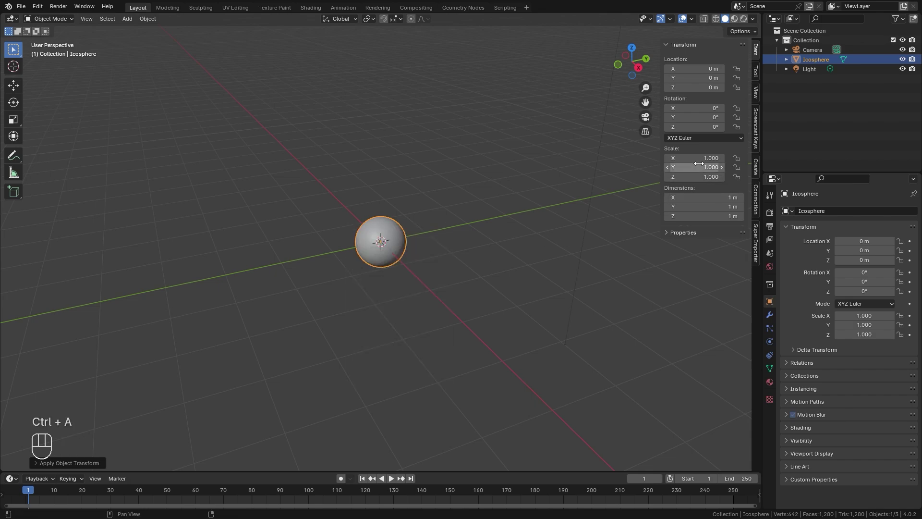
{"action": "left_click_drag", "start_coordinate": [387, 264], "coordinate": [442, 264]}
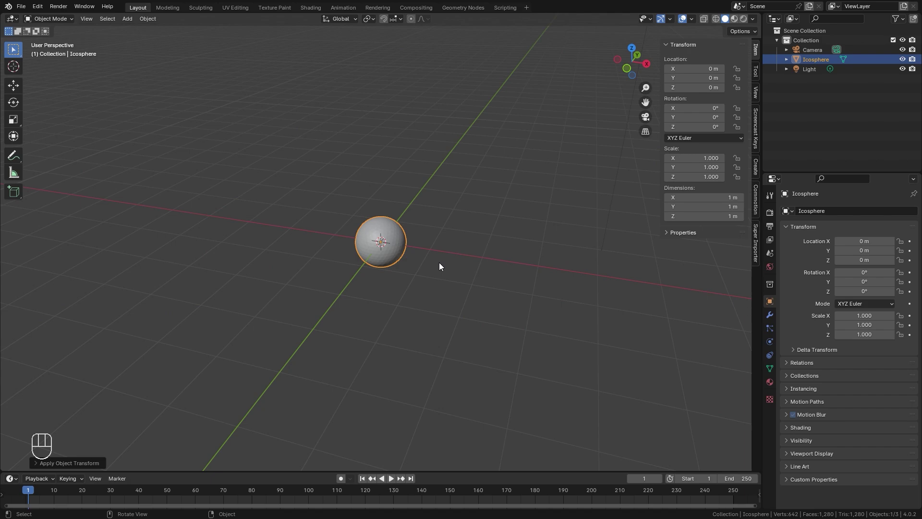
{"action": "left_click_drag", "start_coordinate": [371, 255], "coordinate": [410, 245]}
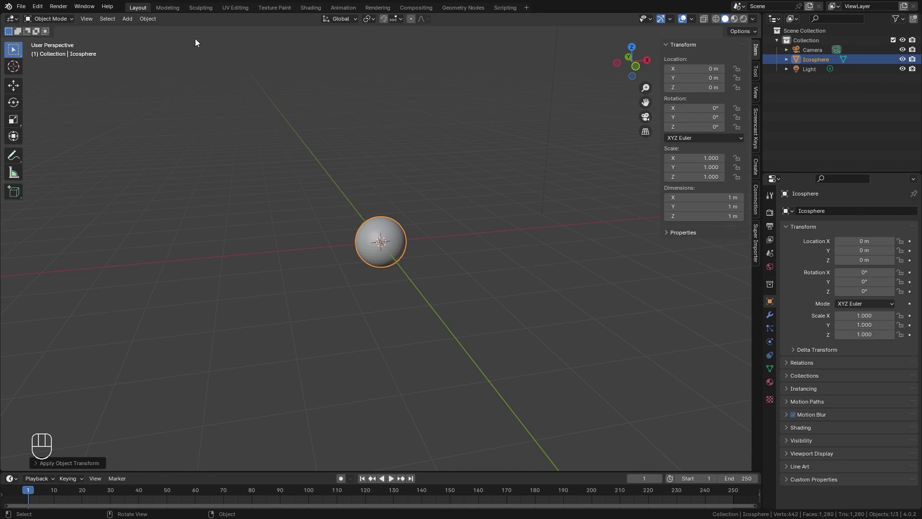
Add Quick Smoke around the icosphere and raise the domain box above the sphere along Z
{"action": "left_click_drag", "start_coordinate": [150, 20], "coordinate": [378, 265]}
{"action": "left_click_drag", "start_coordinate": [460, 248], "coordinate": [421, 255]}
{"action": "key", "text": "g"}
{"action": "key", "text": "ctrl+z"}
{"action": "left_click_drag", "start_coordinate": [452, 282], "coordinate": [438, 296]}
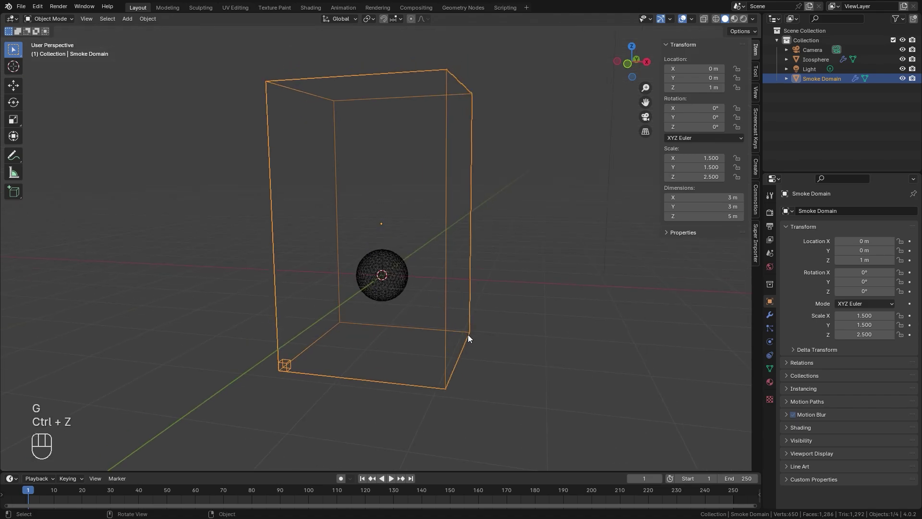
{"action": "key", "text": "g"}
{"action": "left_click_drag", "start_coordinate": [471, 284], "coordinate": [480, 267]}
{"action": "key", "text": "g"}
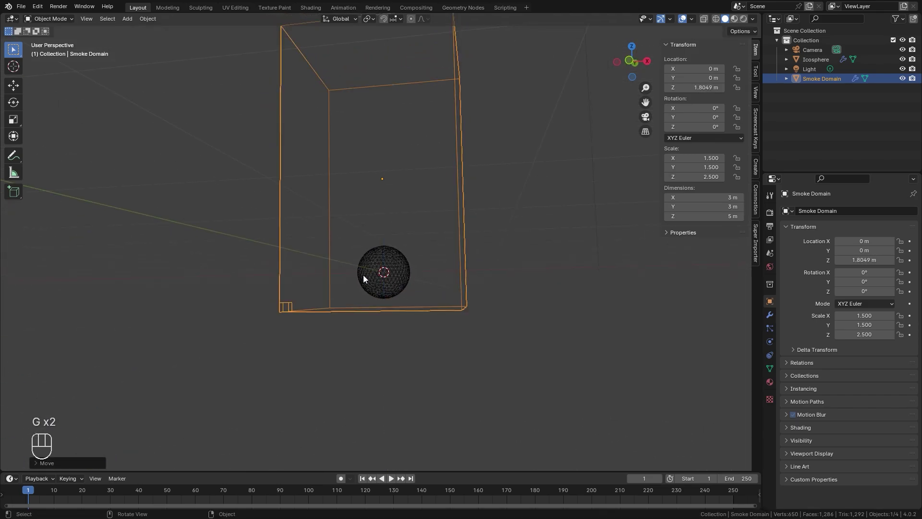
Apply the Smoke Domain's scale so it reads as a 3 × 3 × 5 m box
{"action": "left_click_drag", "start_coordinate": [396, 293], "coordinate": [397, 319]}
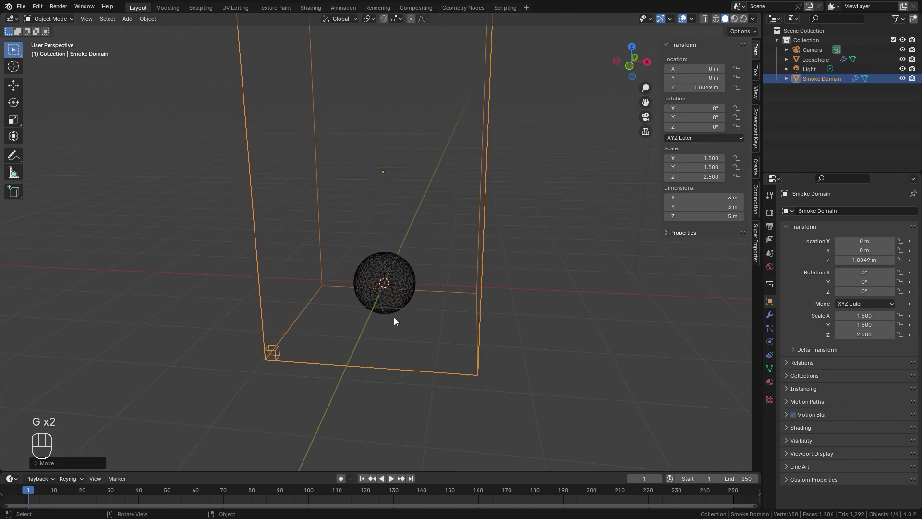
{"action": "left_click_drag", "start_coordinate": [400, 314], "coordinate": [406, 345]}
{"action": "key", "text": "ctrl+a"}
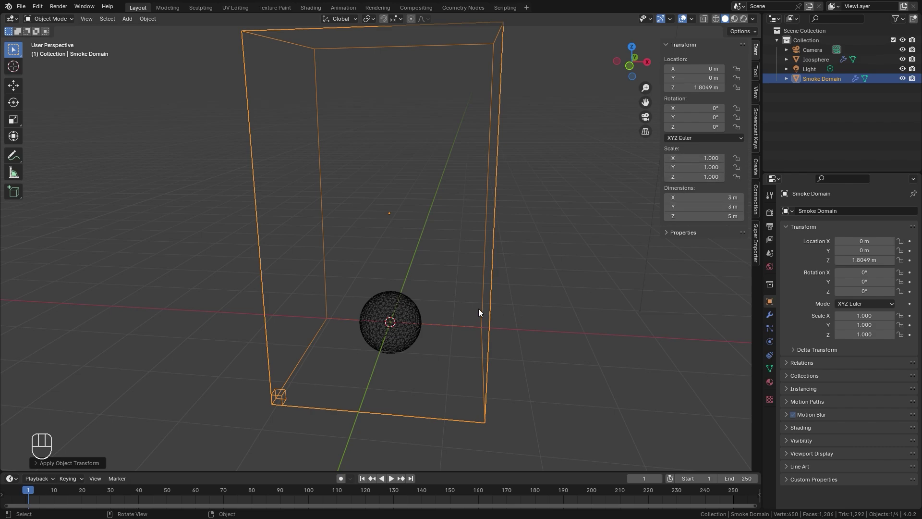
{"action": "key", "text": "n"}
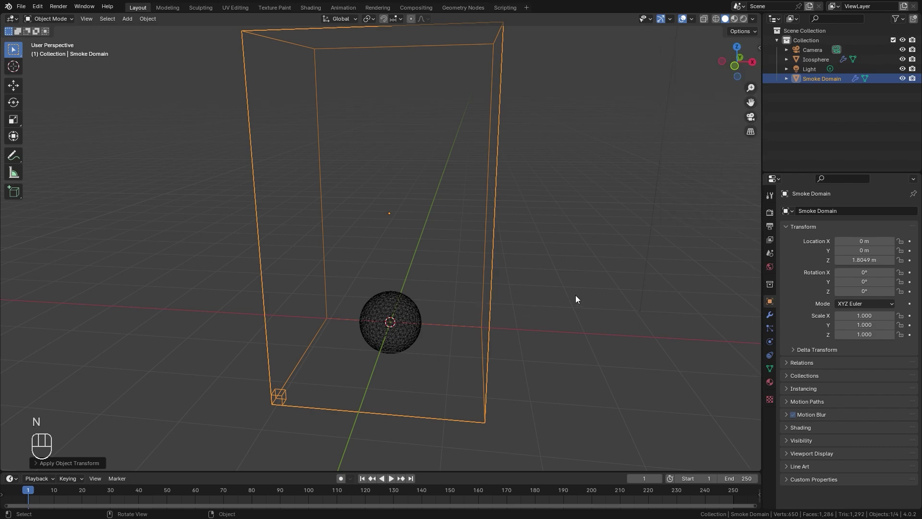
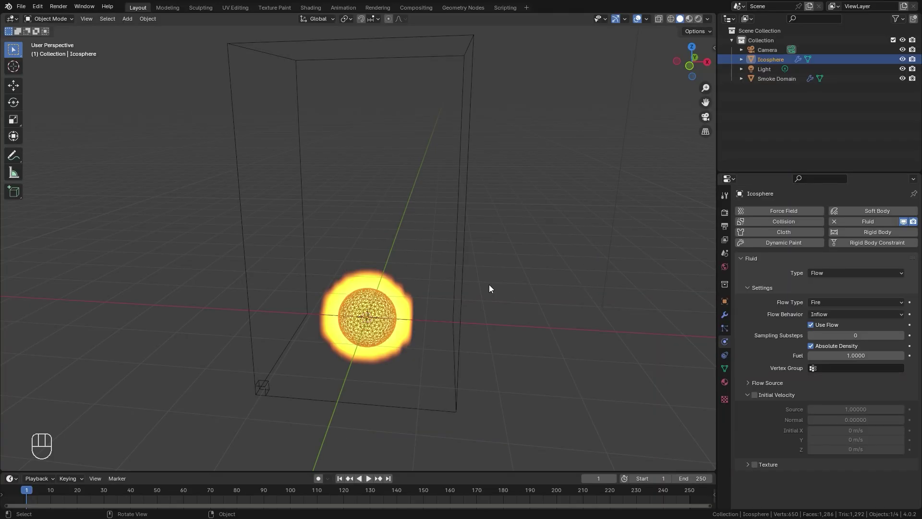
Play the timeline repeatedly from frame 1 to preview flames rising from the Fire-type emitter
{"action": "key", "text": "space"}
{"action": "left_click_drag", "start_coordinate": [458, 282], "coordinate": [456, 261]}
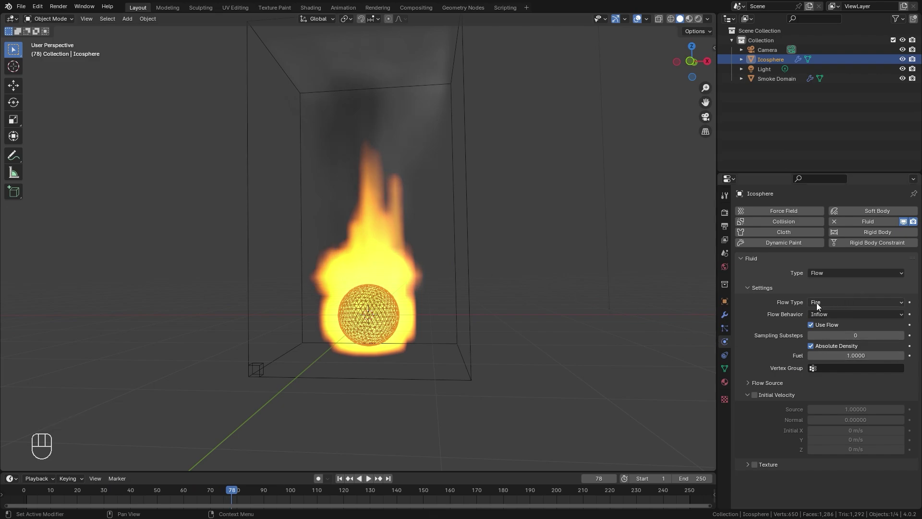
{"action": "left_click_drag", "start_coordinate": [834, 303], "coordinate": [833, 326]}
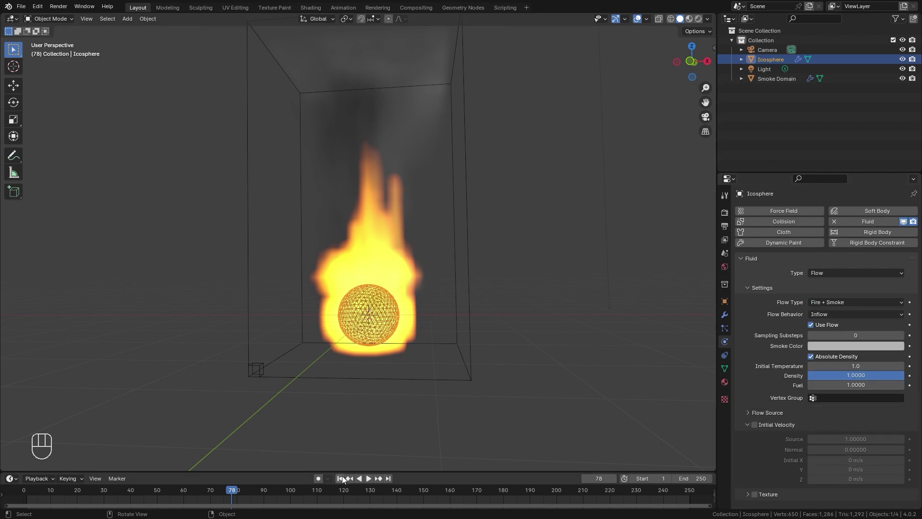
{"action": "left_click", "coordinate": [340, 479]}
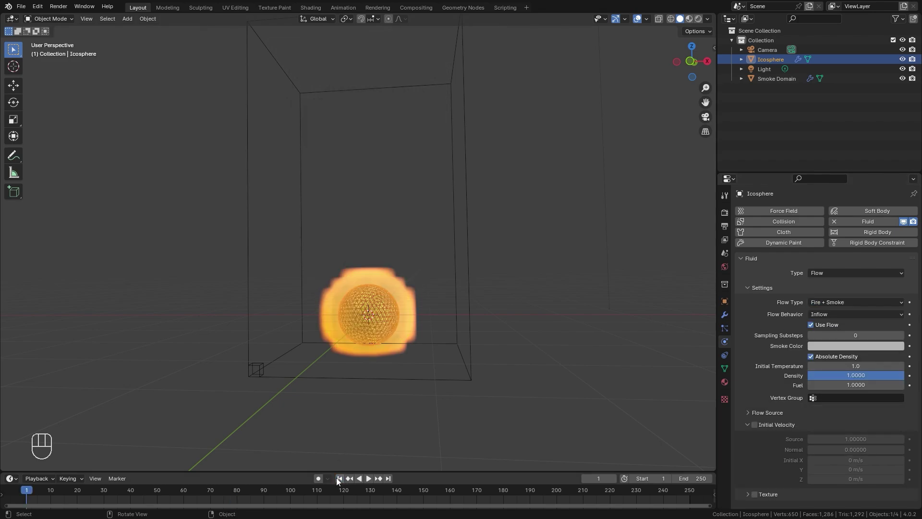
{"action": "key", "text": "space"}
{"action": "left_click_drag", "start_coordinate": [488, 288], "coordinate": [509, 309]}
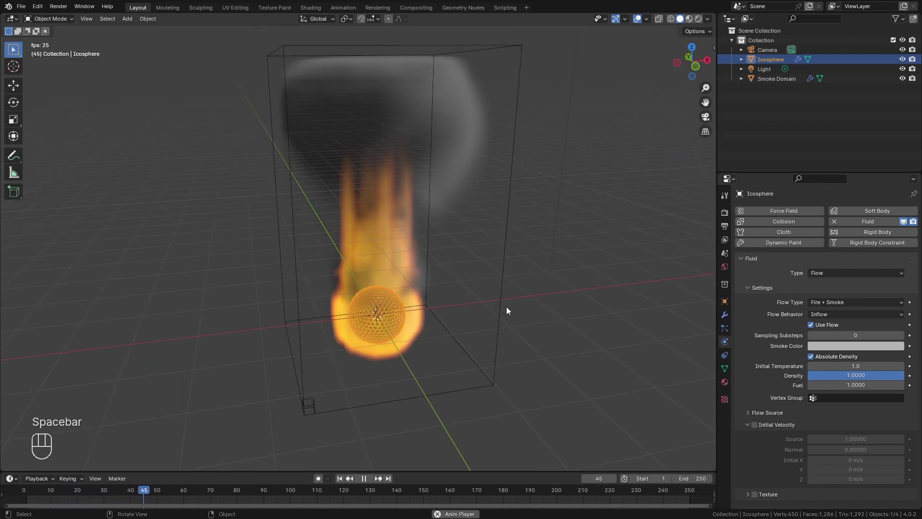
{"action": "key", "text": "space"}
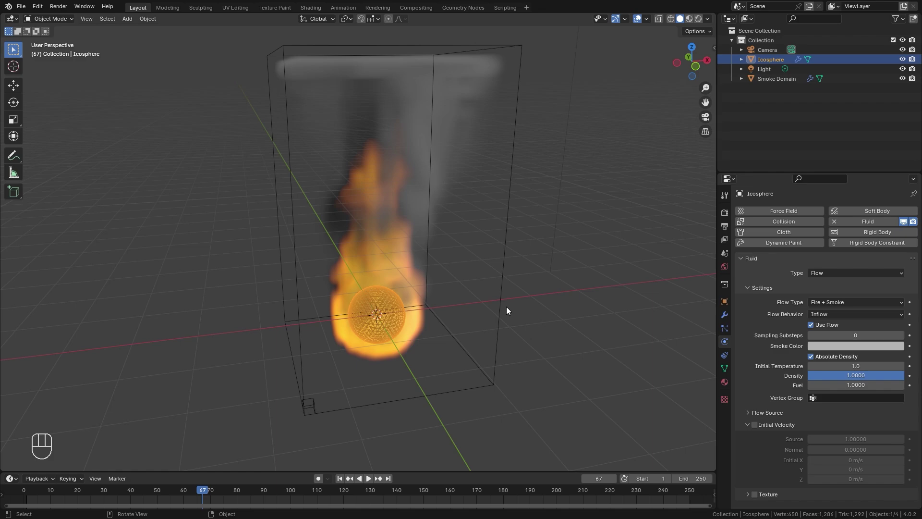
{"action": "left_click_drag", "start_coordinate": [831, 300], "coordinate": [818, 341]}
{"action": "left_click", "coordinate": [340, 482]}
{"action": "key", "text": "space"}
{"action": "left_click_drag", "start_coordinate": [493, 308], "coordinate": [468, 305]}
Preview the fire with Fuel 1.3, return to frame 1, and start moving the emitter sphere
{"action": "key", "text": "space"}
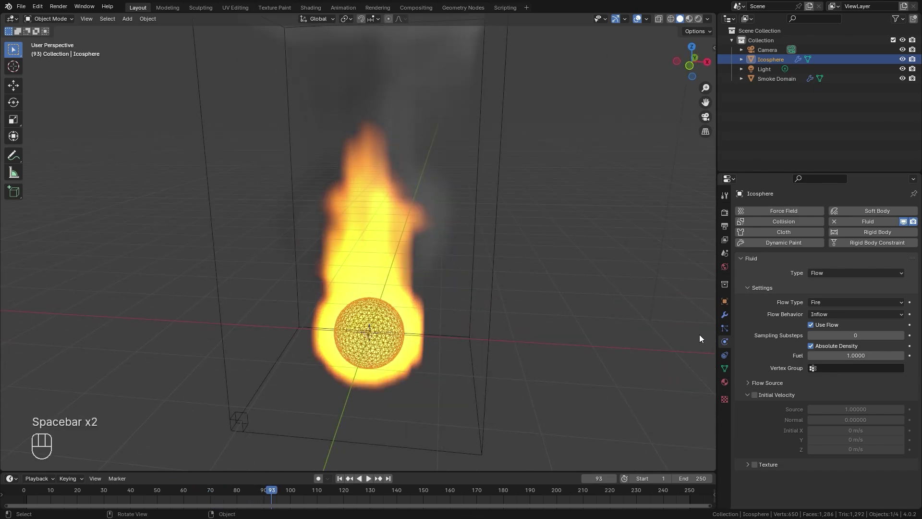
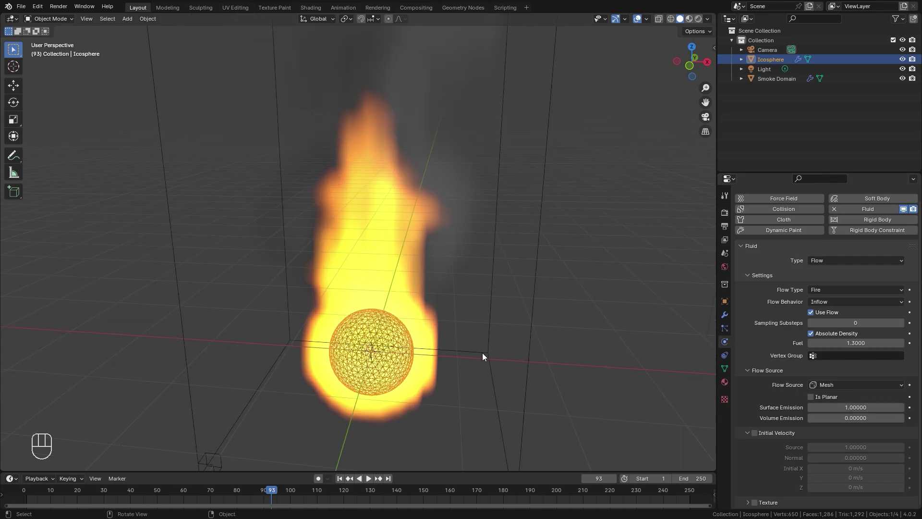
{"action": "left_click_drag", "start_coordinate": [477, 356], "coordinate": [457, 287]}
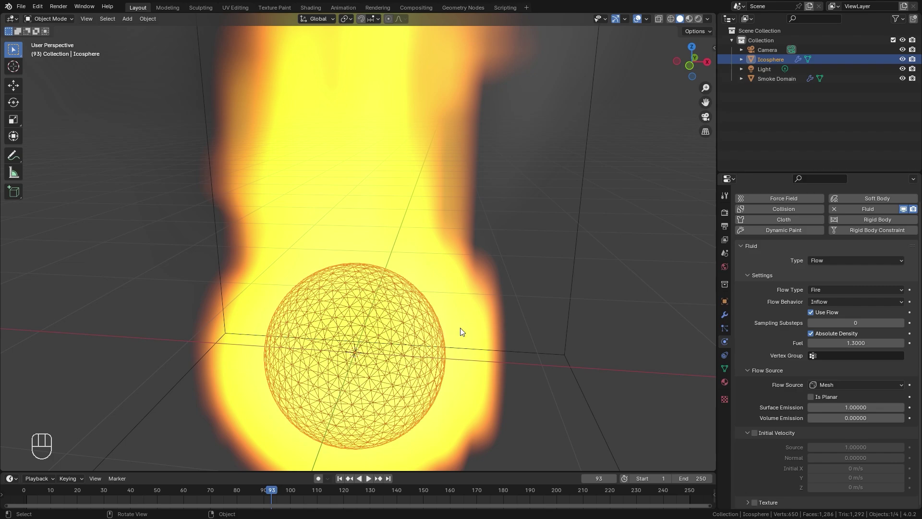
{"action": "left_click", "coordinate": [339, 478]}
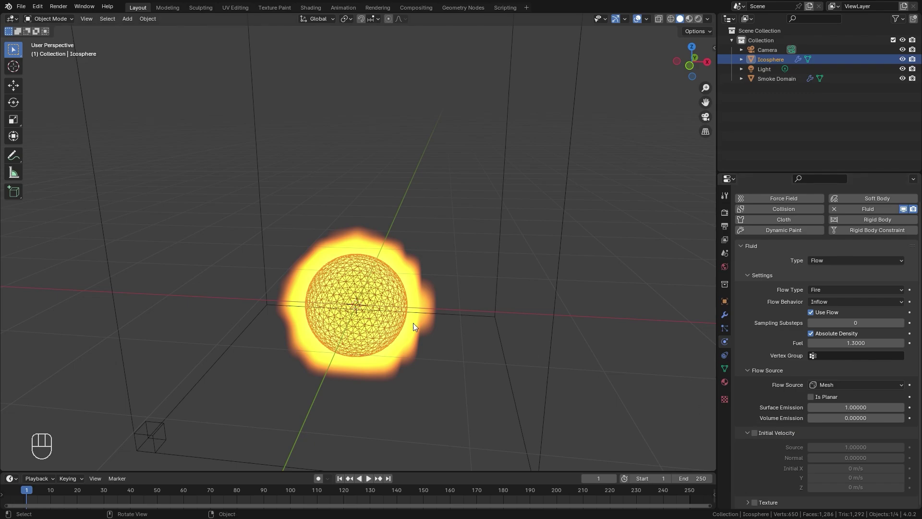
{"action": "key", "text": "g"}
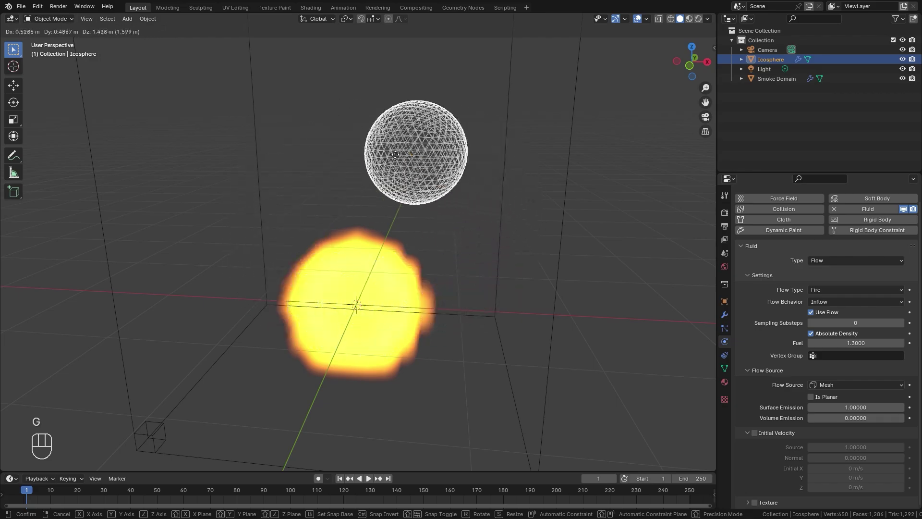
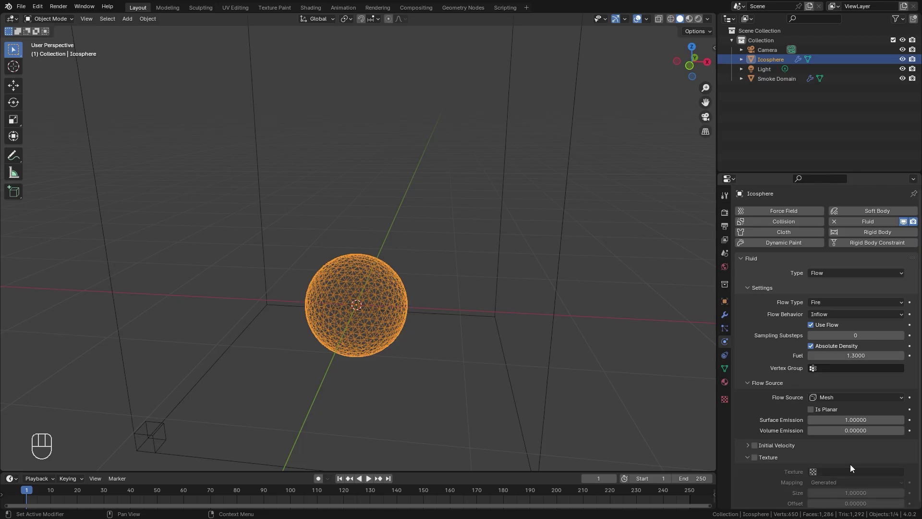
Assign a new texture to the fire flow and set its type to Clouds
{"action": "left_click", "coordinate": [758, 459]}
{"action": "left_click_drag", "start_coordinate": [513, 376], "coordinate": [545, 377]}
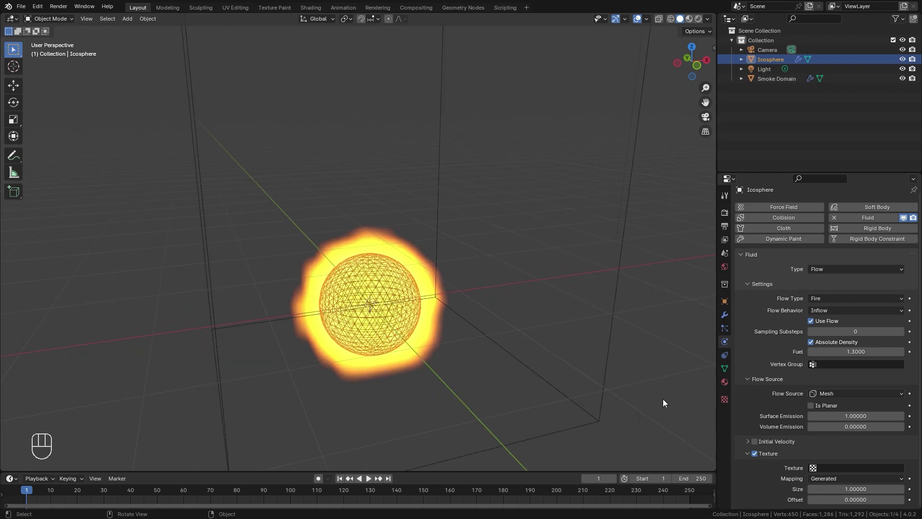
{"action": "left_click", "coordinate": [728, 400]}
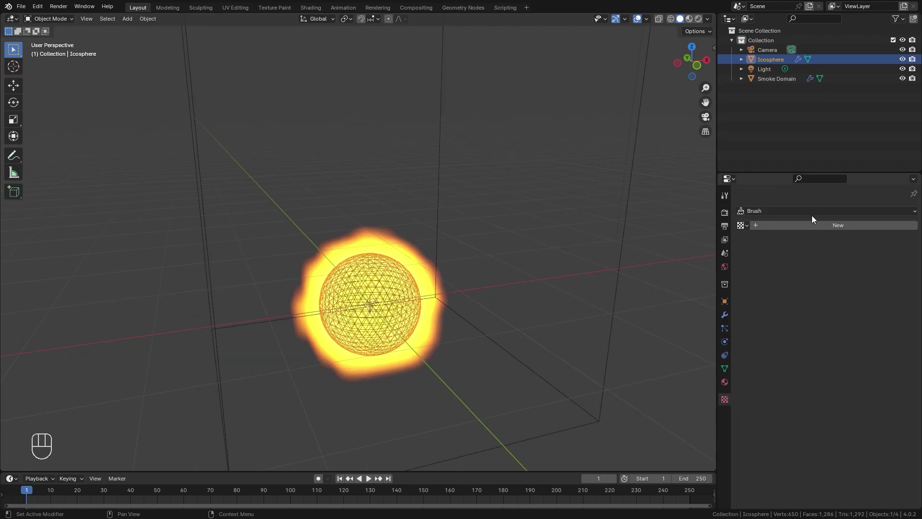
{"action": "left_click", "coordinate": [821, 227]}
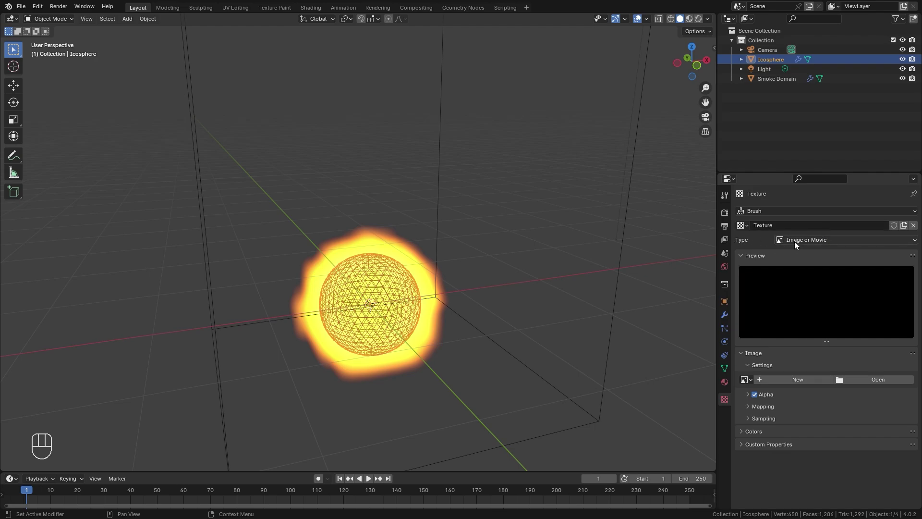
{"action": "left_click_drag", "start_coordinate": [841, 243], "coordinate": [797, 274]}
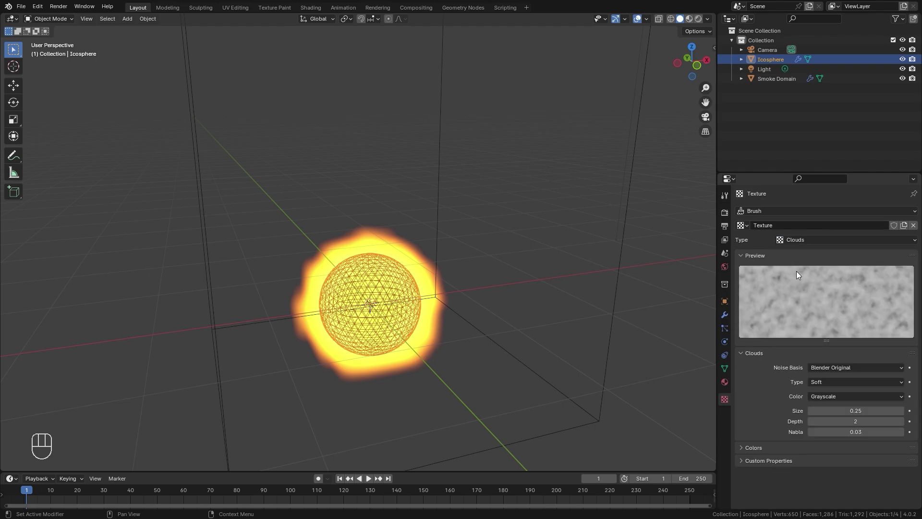
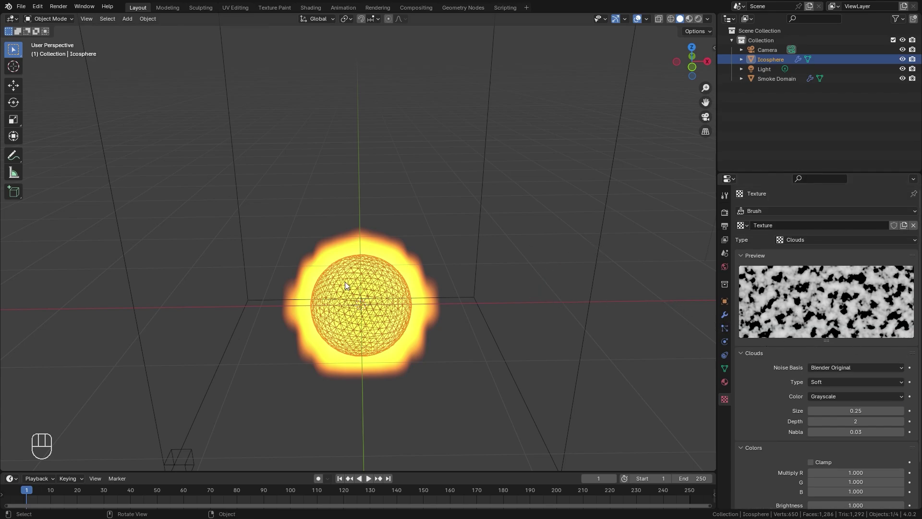
Link the Clouds texture to the flow's emission with Generated mapping at size 0.5, giving patchy flames
{"action": "left_click", "coordinate": [729, 344]}
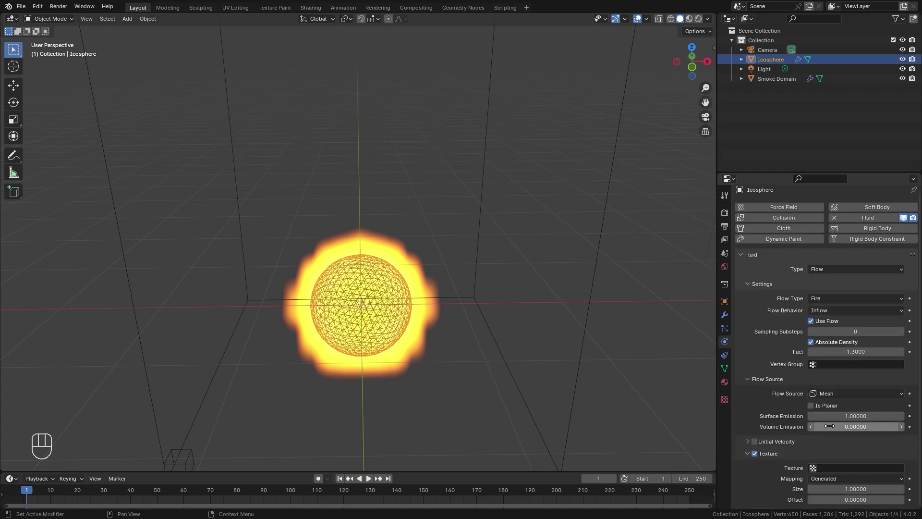
{"action": "left_click_drag", "start_coordinate": [829, 469], "coordinate": [835, 372]}
{"action": "left_click_drag", "start_coordinate": [472, 334], "coordinate": [541, 364]}
{"action": "left_click_drag", "start_coordinate": [438, 362], "coordinate": [421, 347]}
{"action": "left_click_drag", "start_coordinate": [416, 339], "coordinate": [421, 310]}
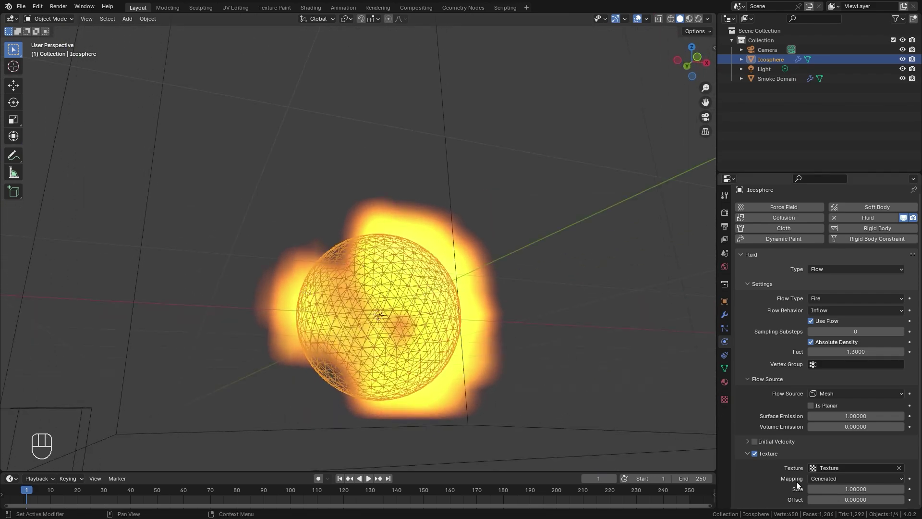
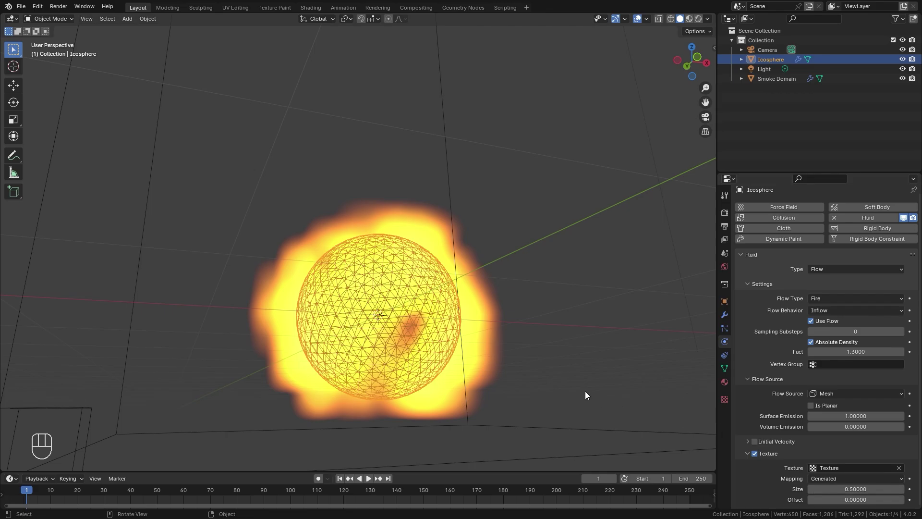
{"action": "left_click_drag", "start_coordinate": [399, 286], "coordinate": [318, 328]}
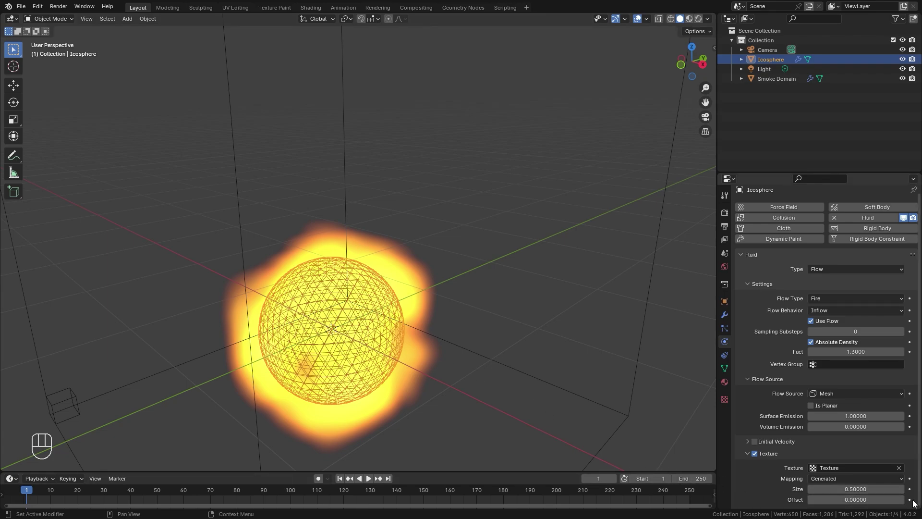
Key Offset 0 at frame 1 and 1.5 at frame 200, then set both keys to Linear interpolation
{"action": "left_click", "coordinate": [909, 501]}
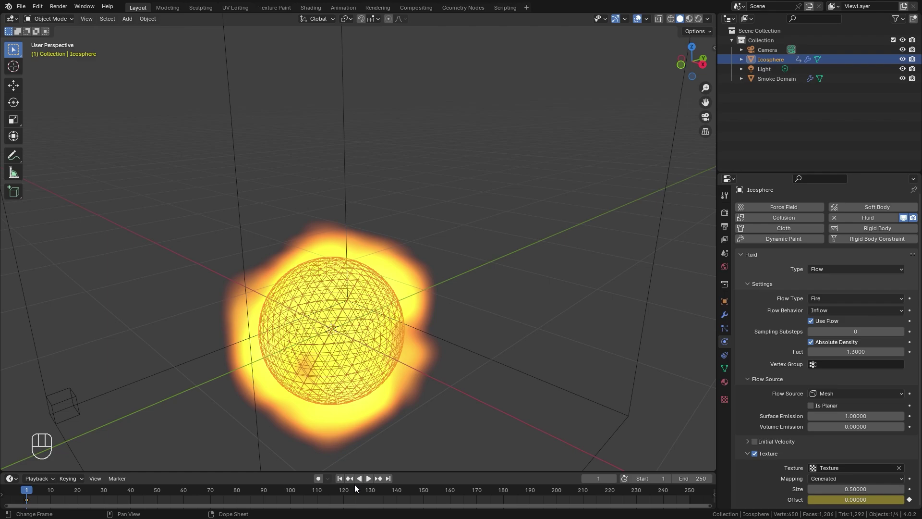
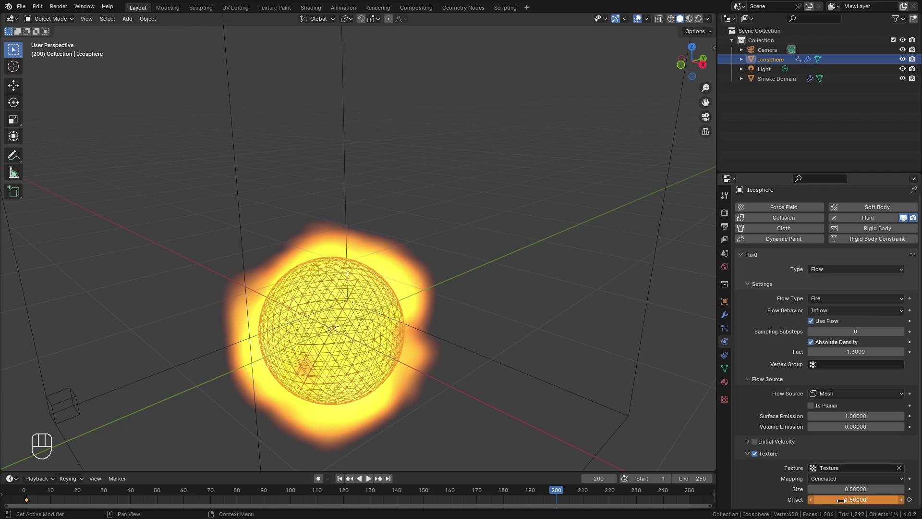
{"action": "left_click", "coordinate": [910, 501]}
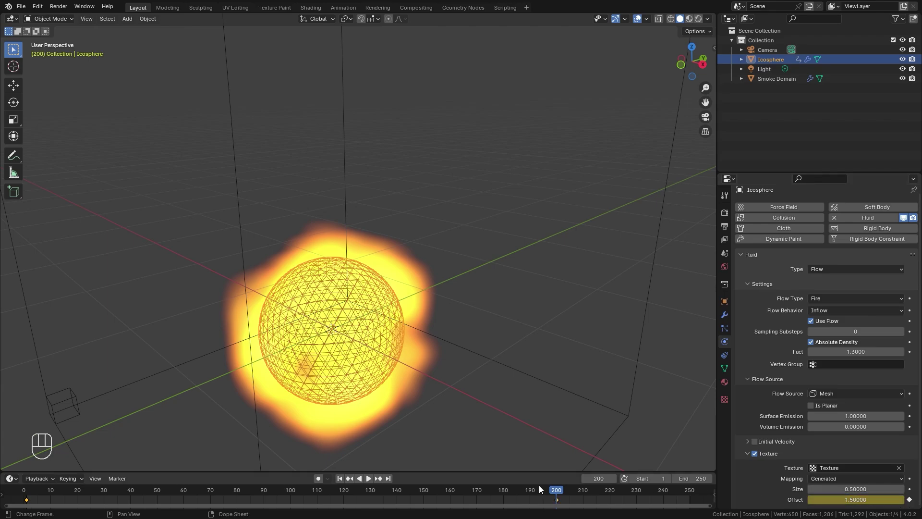
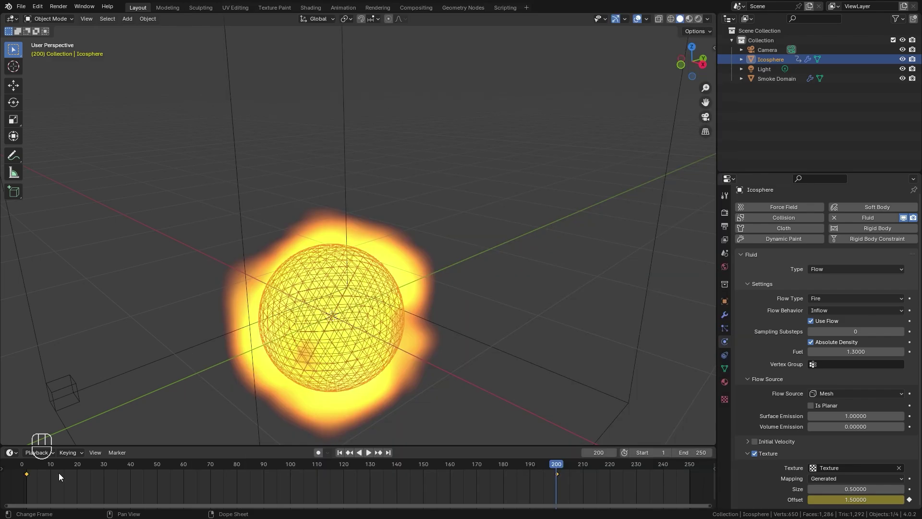
{"action": "left_click", "coordinate": [599, 492]}
{"action": "left_click_drag", "start_coordinate": [412, 496], "coordinate": [24, 467]}
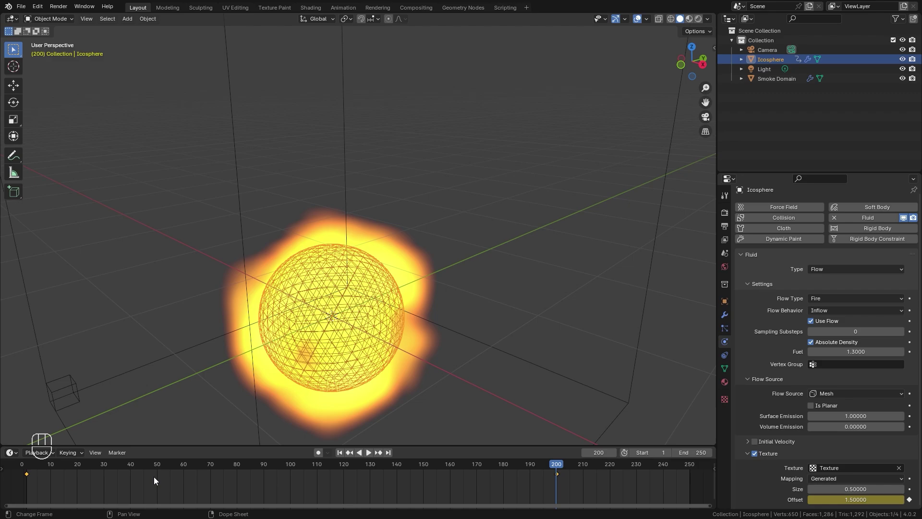
{"action": "key", "text": "t"}
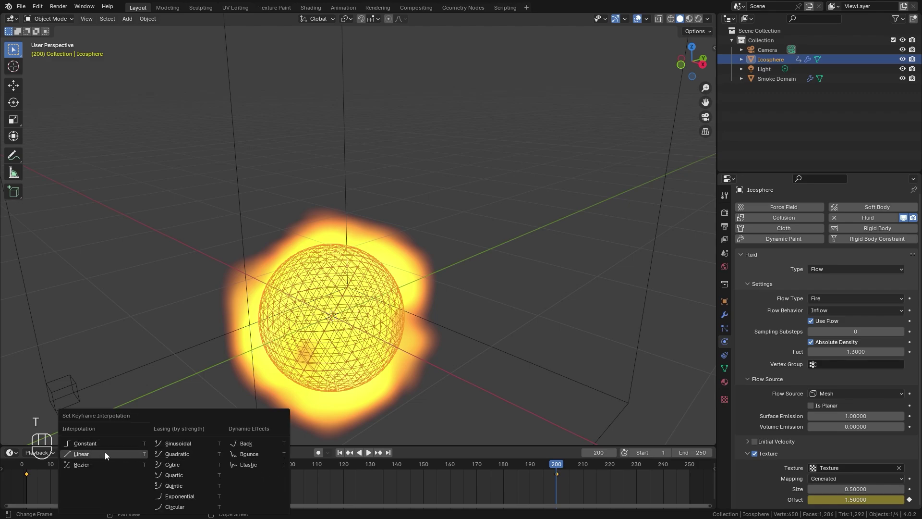
{"action": "left_click", "coordinate": [73, 466]}
{"action": "left_click_drag", "start_coordinate": [70, 463], "coordinate": [70, 463]}
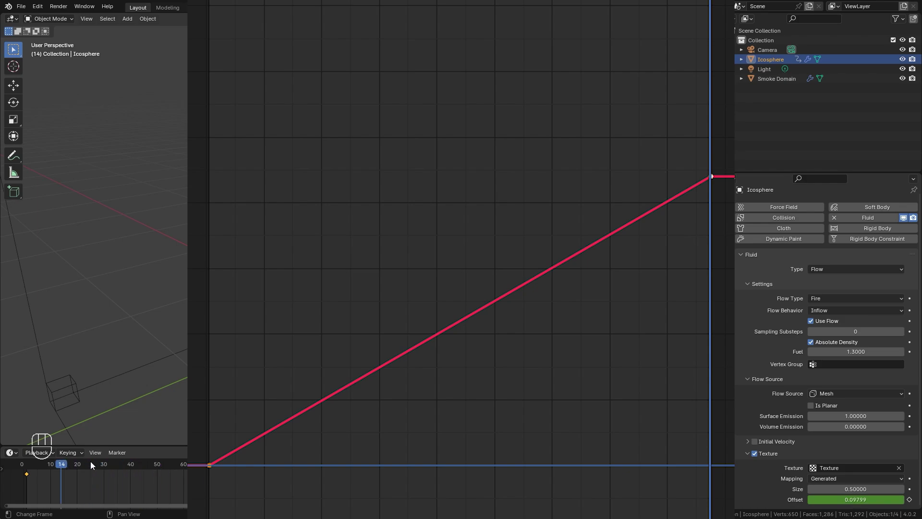
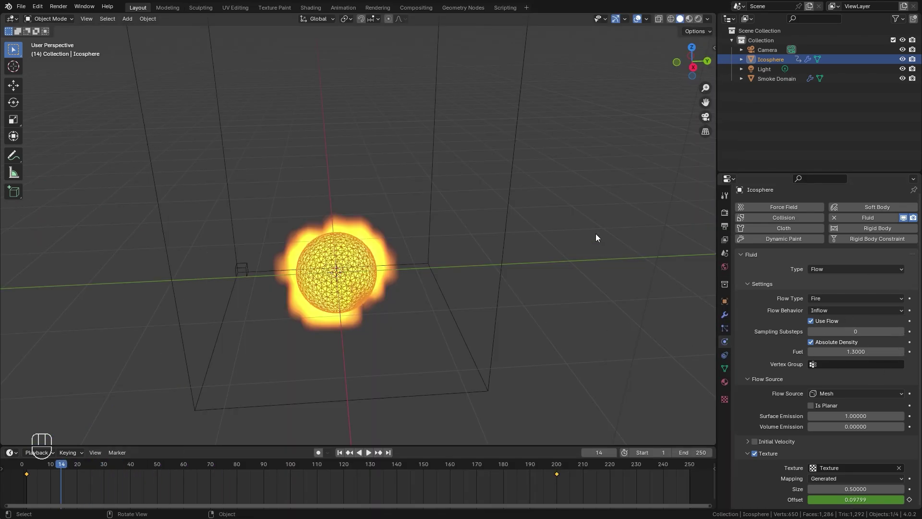
Enable Adaptive Domain with Threshold 0 on the Smoke Domain so it hugs the sphere at frame 1
{"action": "left_click", "coordinate": [514, 169]}
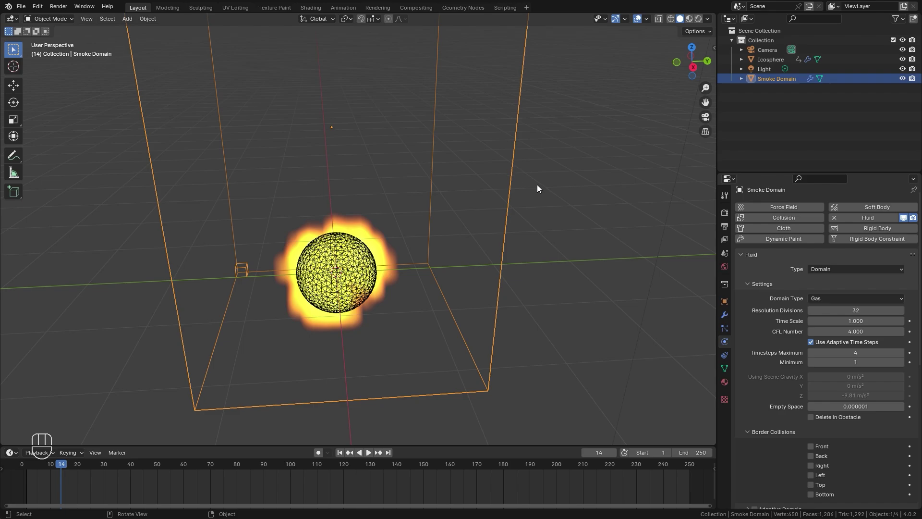
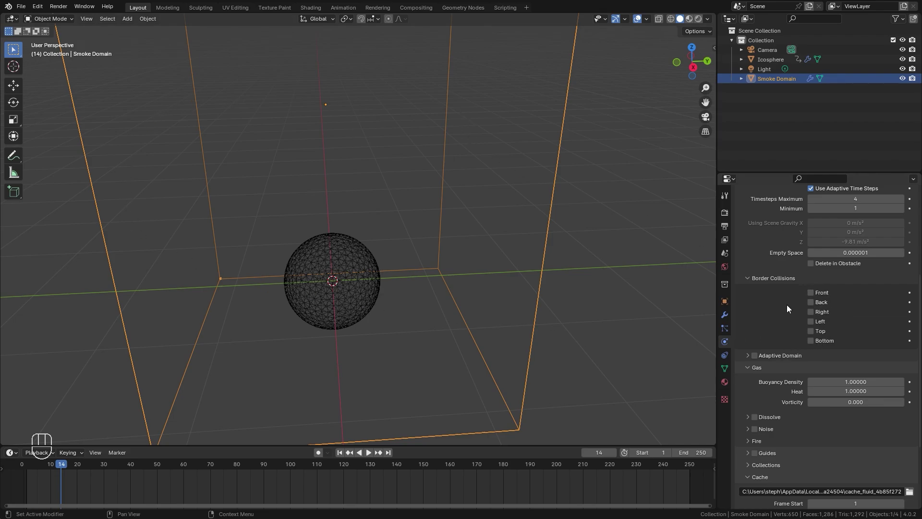
{"action": "left_click", "coordinate": [778, 357]}
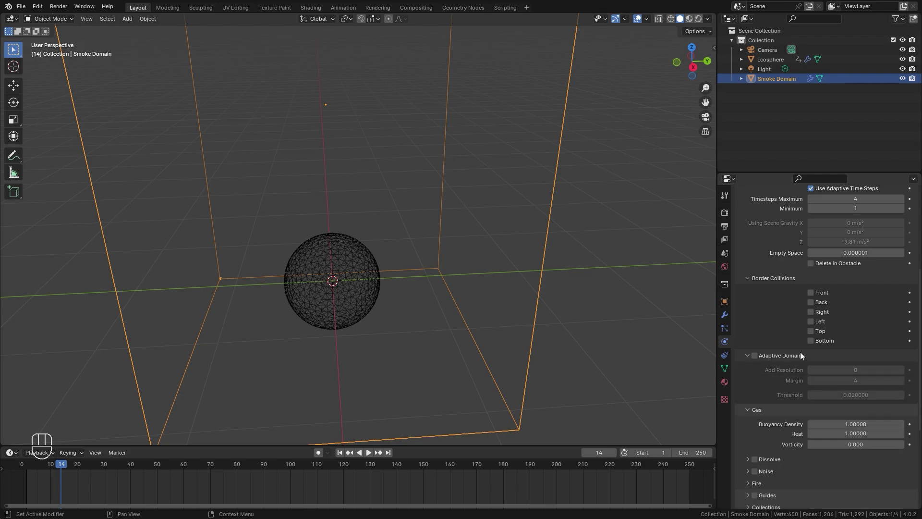
{"action": "left_click", "coordinate": [757, 357]}
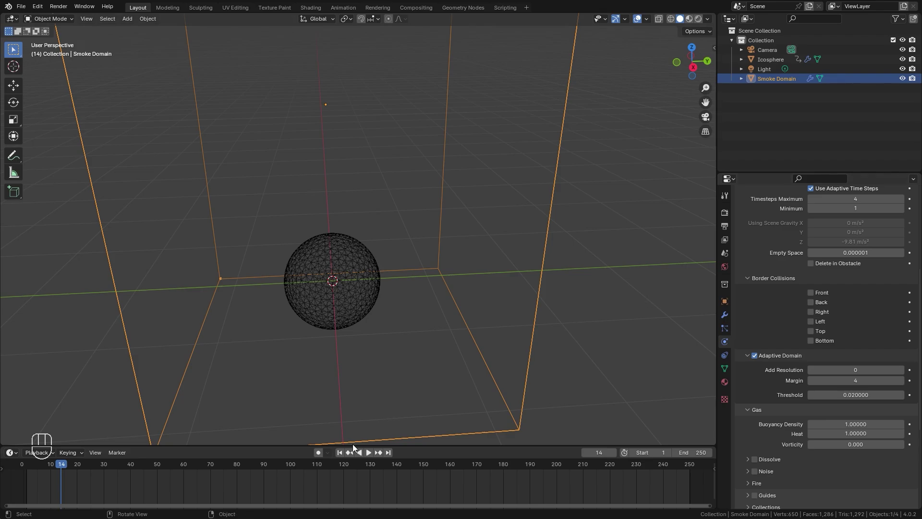
{"action": "left_click", "coordinate": [447, 318]}
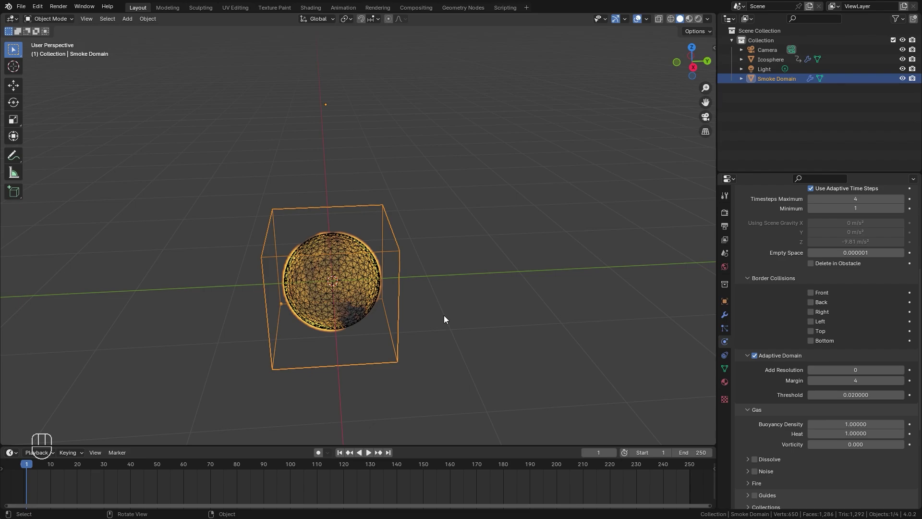
{"action": "left_click_drag", "start_coordinate": [399, 297], "coordinate": [398, 276]}
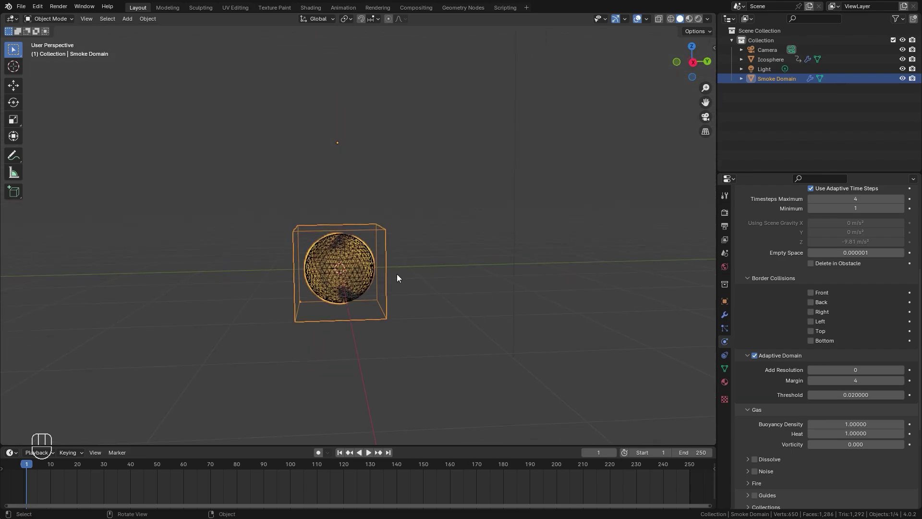
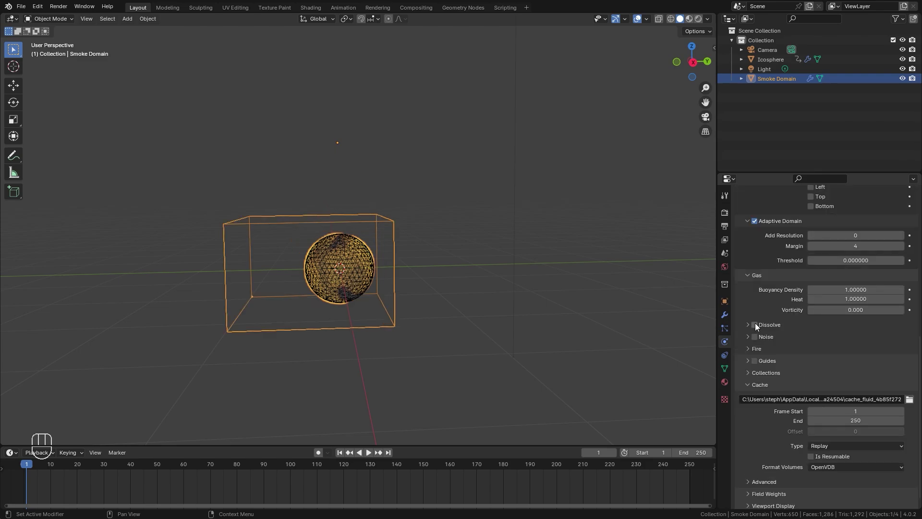
Enable Dissolve with Time 20, Reaction Speed 0.6, and a resumable Modular cache ending at frame 200
{"action": "left_click", "coordinate": [767, 326]}
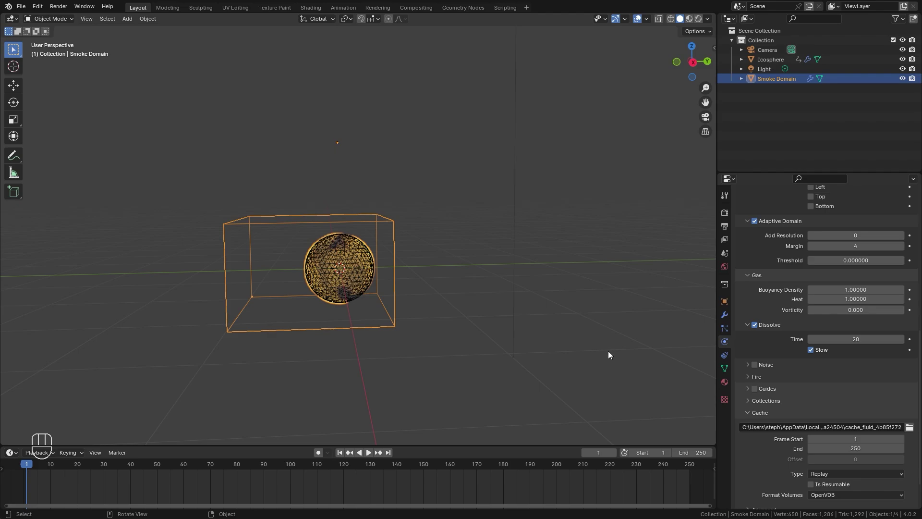
{"action": "left_click", "coordinate": [760, 379]}
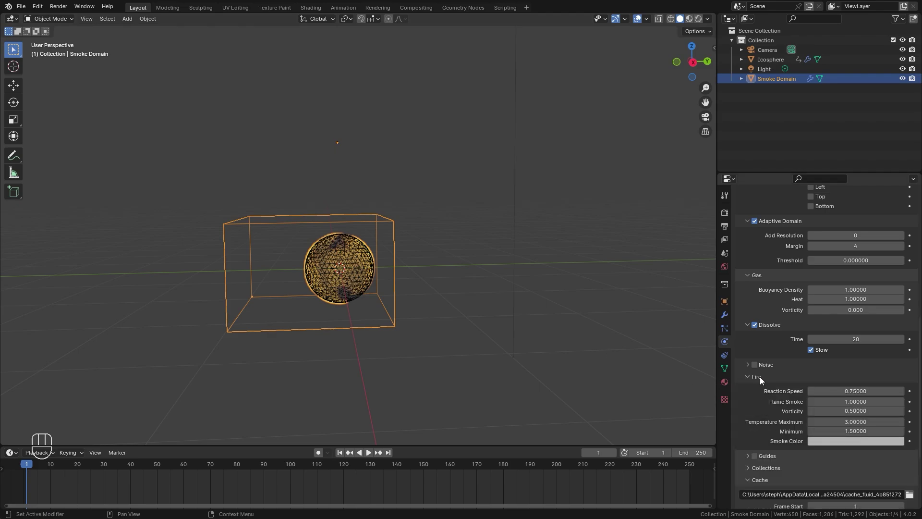
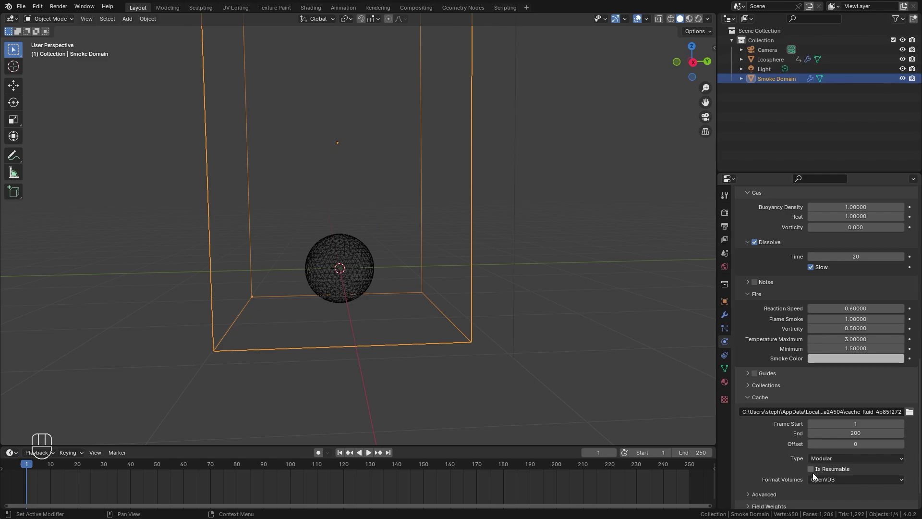
{"action": "left_click", "coordinate": [815, 474]}
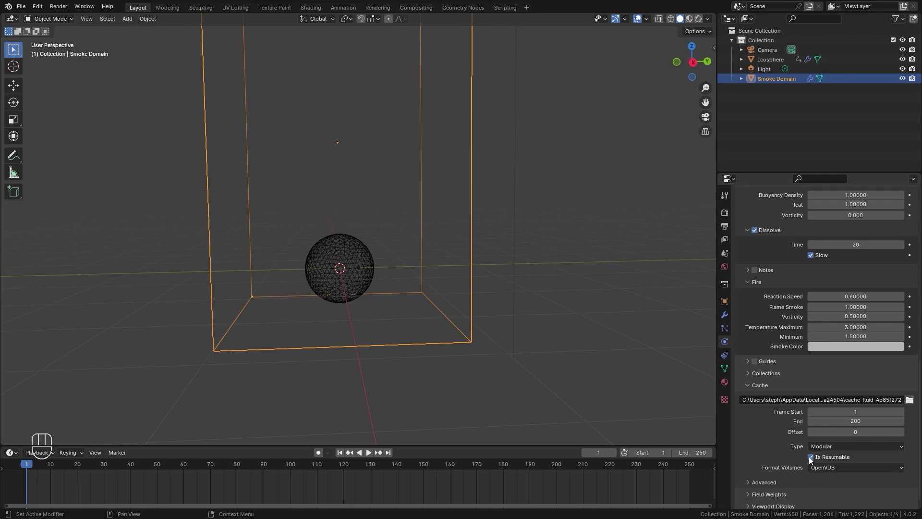
Add a Wind force field rotated 90° to blow sideways and place it left of the smoke domain
{"action": "key", "text": "shift+a"}
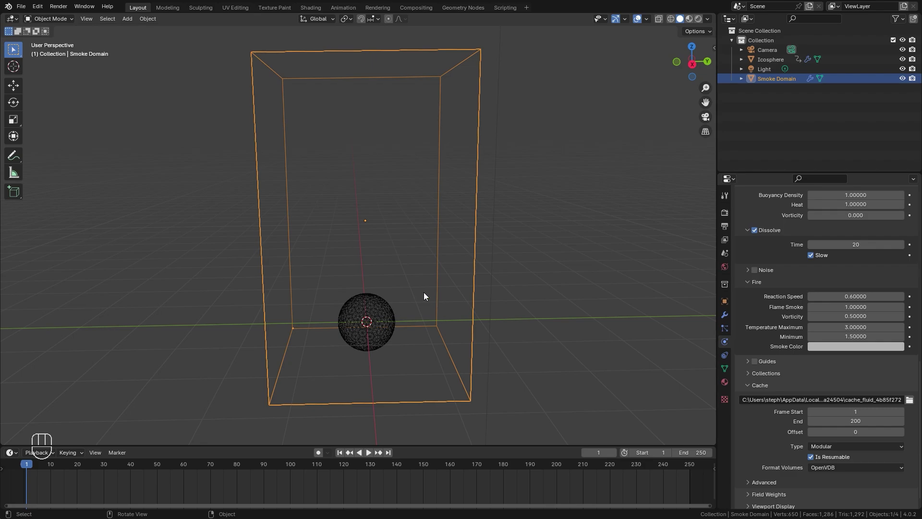
{"action": "key", "text": "shift+a"}
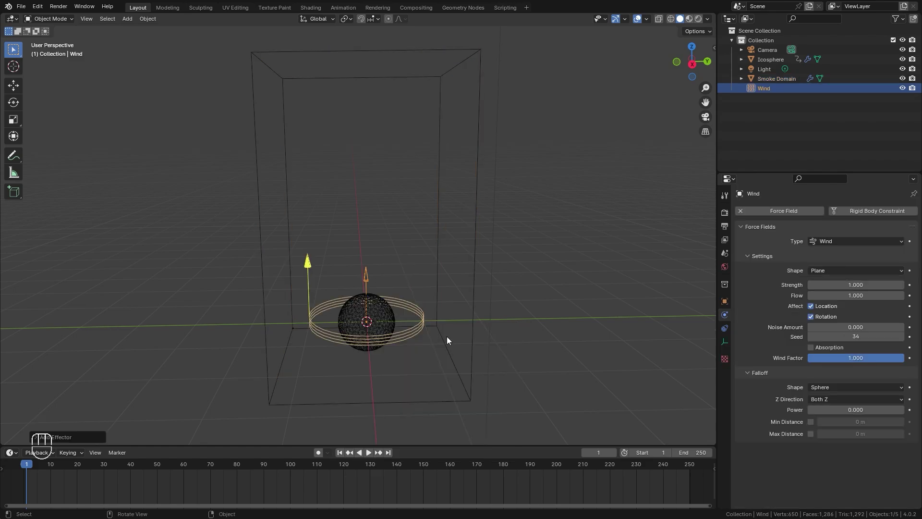
{"action": "key", "text": "KP_1"}
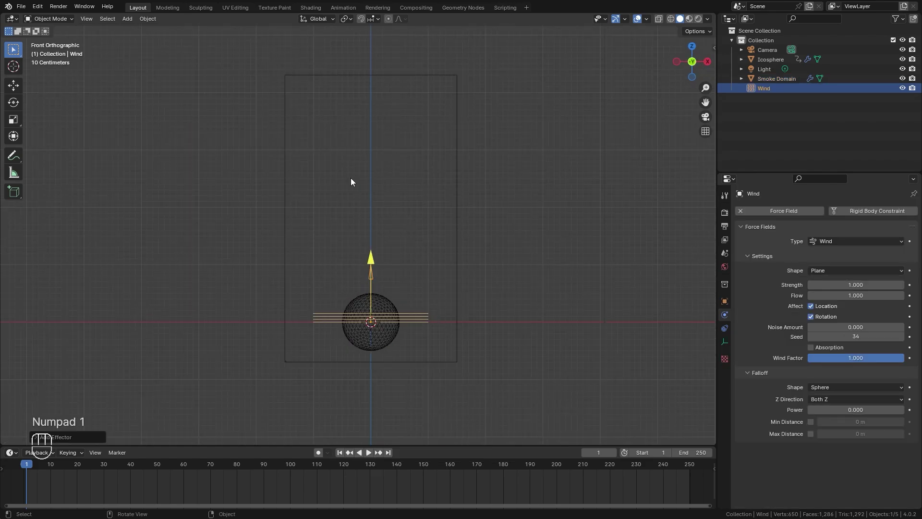
{"action": "key", "text": "r"}
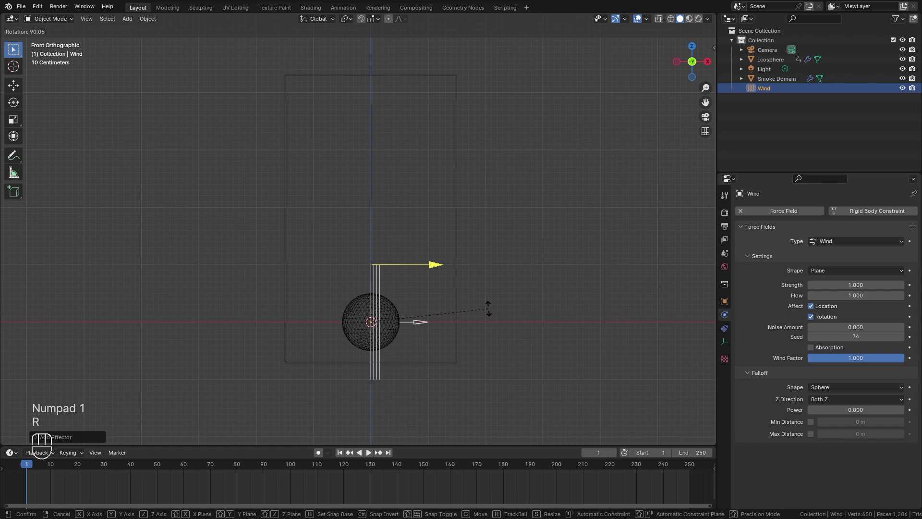
{"action": "key", "text": "g"}
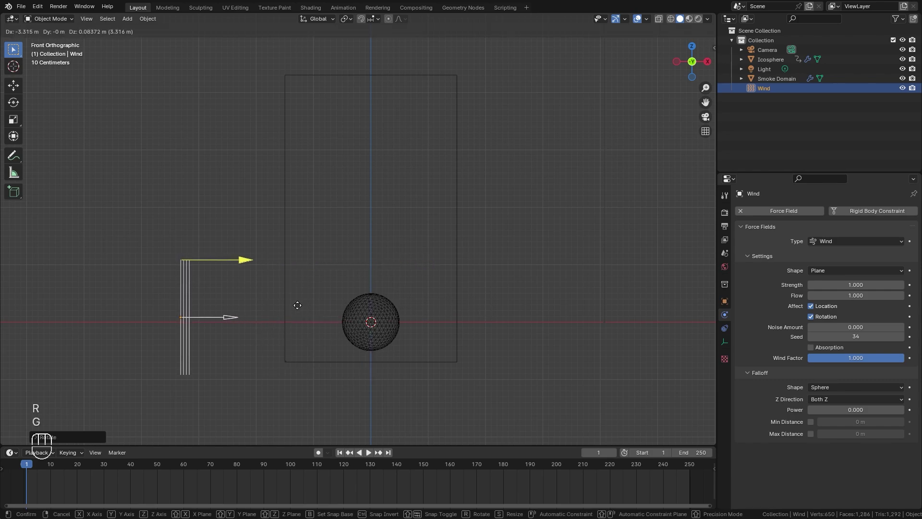
{"action": "left_click_drag", "start_coordinate": [343, 310], "coordinate": [402, 258]}
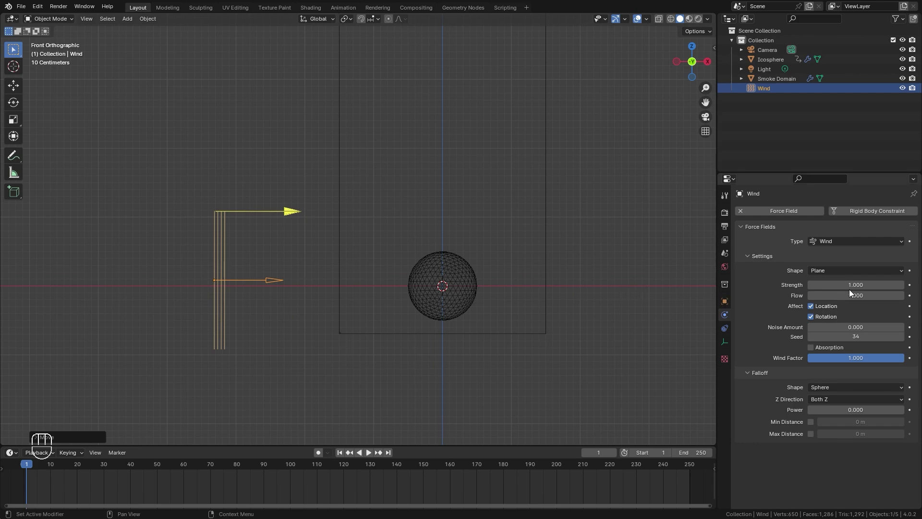
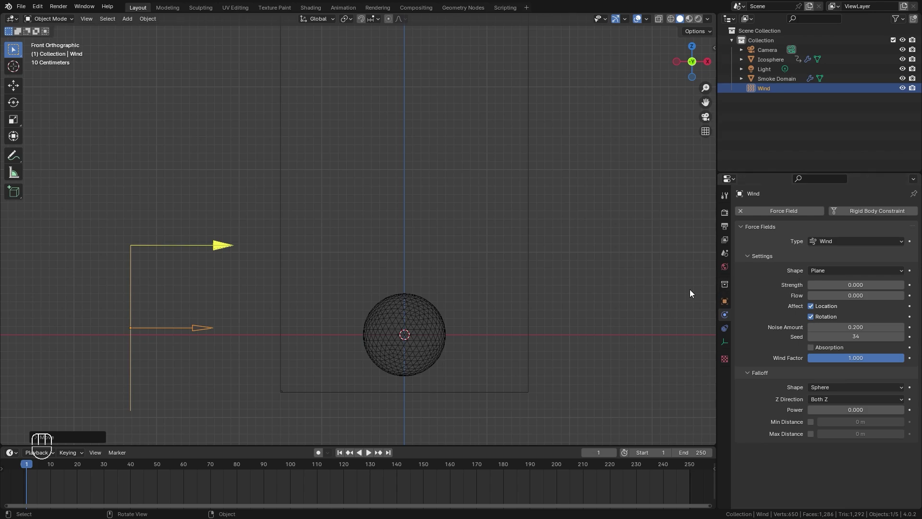
Keyframe the wind strength and give its F-curve a Noise modifier in the Graph Editor
{"action": "left_click", "coordinate": [910, 286]}
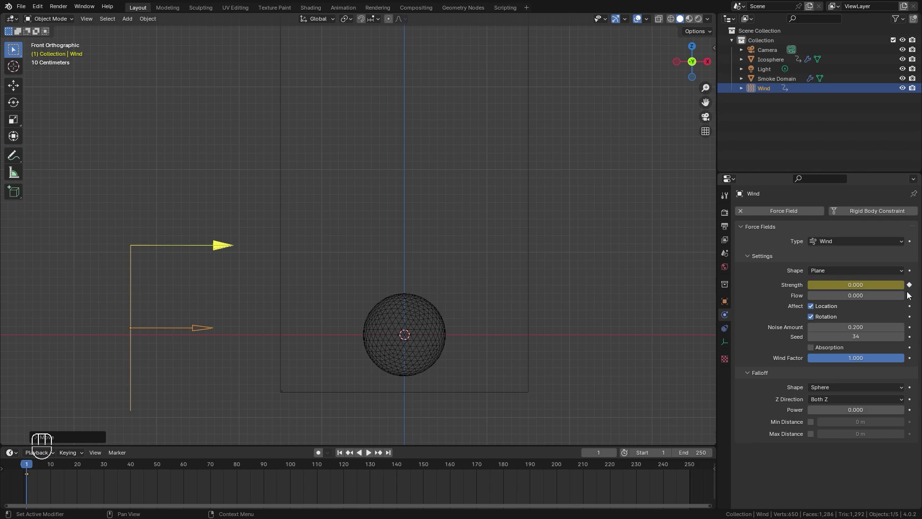
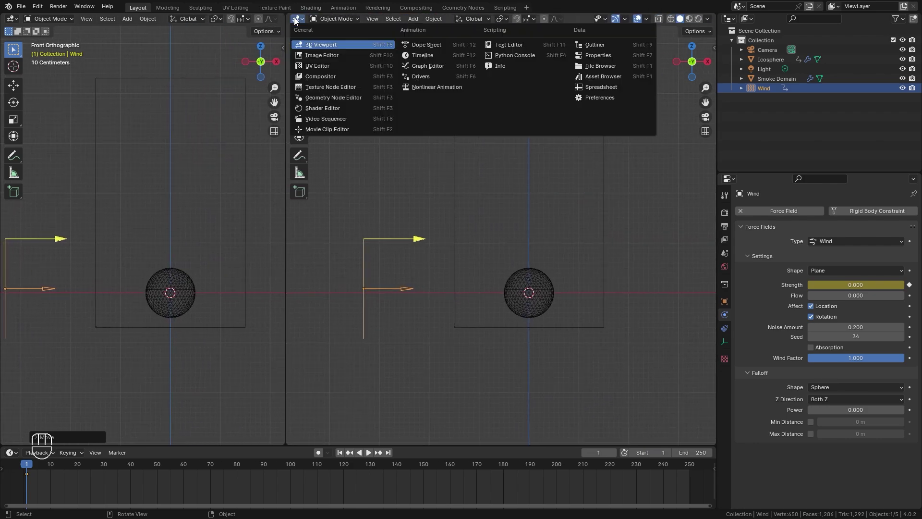
{"action": "left_click_drag", "start_coordinate": [297, 20], "coordinate": [437, 67]}
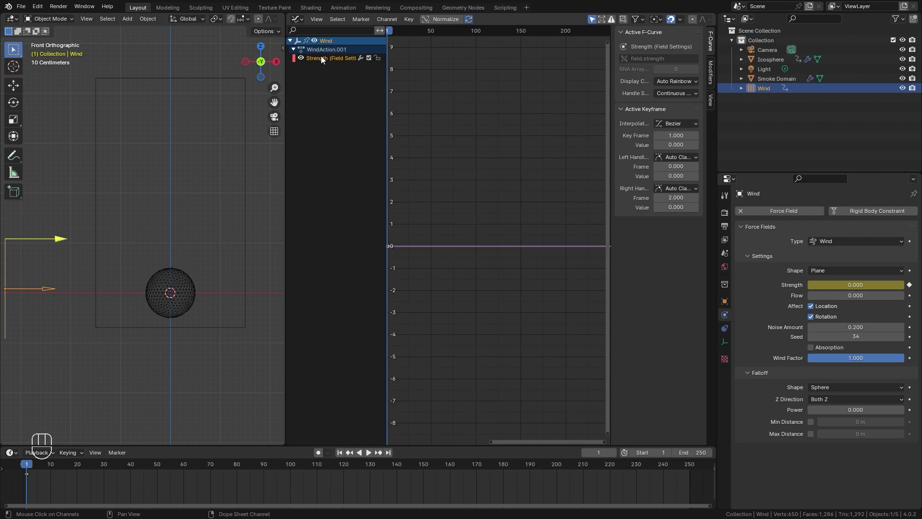
{"action": "left_click", "coordinate": [714, 70]}
{"action": "left_click_drag", "start_coordinate": [662, 35], "coordinate": [639, 88]}
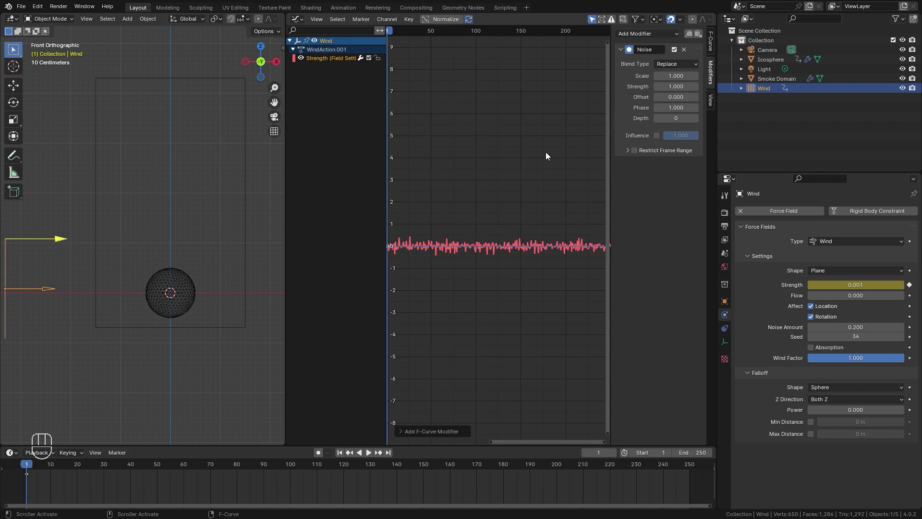
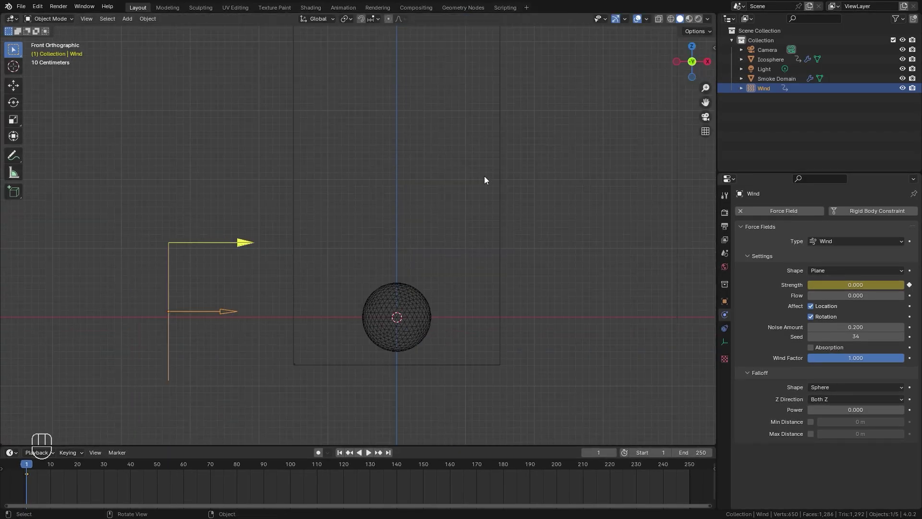
Select the Smoke Domain, start its fluid data bake and save the file
{"action": "left_click", "coordinate": [476, 179]}
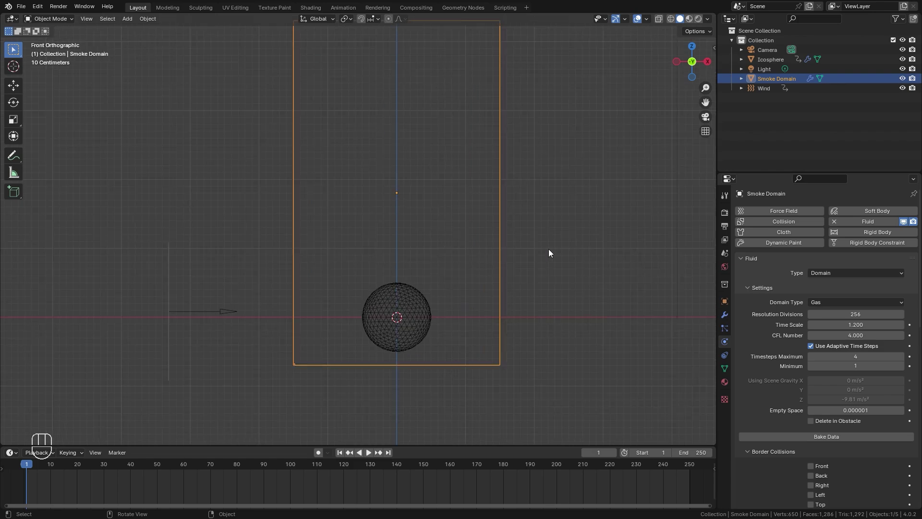
{"action": "key", "text": "KP_Add"}
{"action": "key", "text": "ctrl+s"}
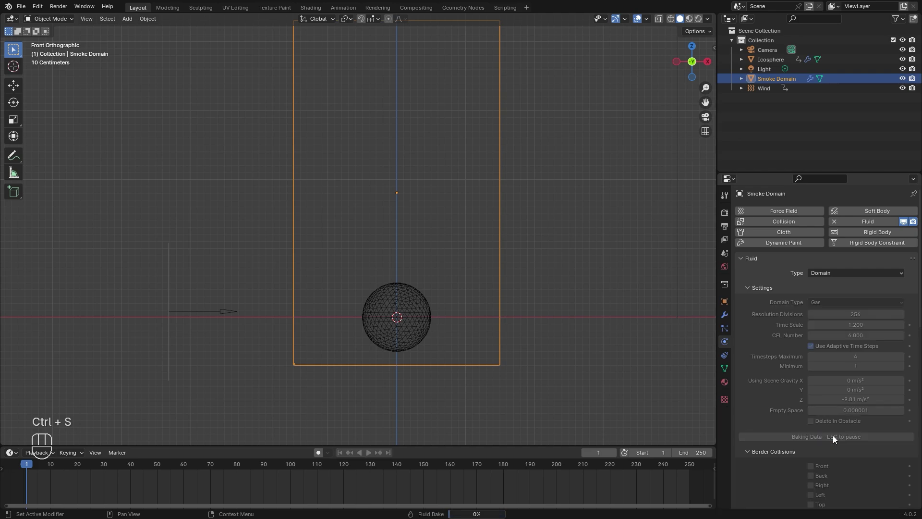
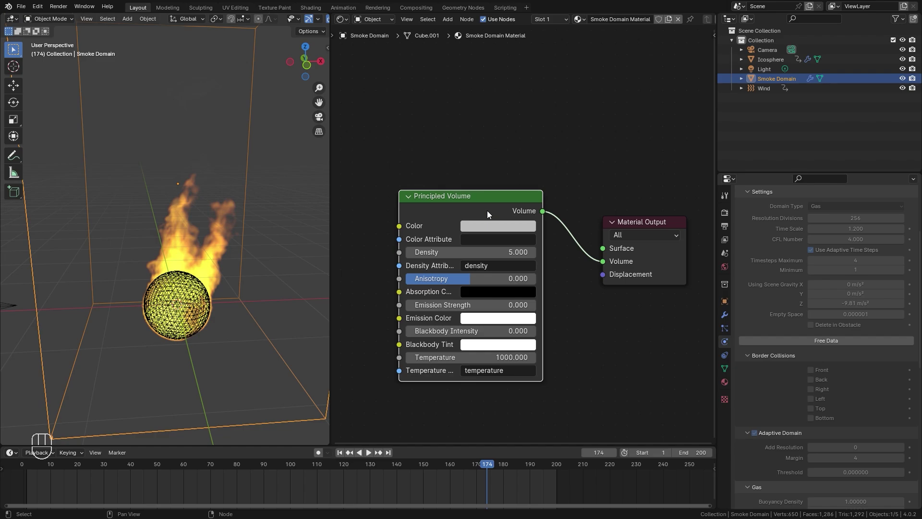
Switch the viewport to Rendered shading and move in on the smoke domain
{"action": "key", "text": "z"}
{"action": "key", "text": "z"}
{"action": "left_click_drag", "start_coordinate": [226, 276], "coordinate": [153, 227]}
{"action": "left_click_drag", "start_coordinate": [162, 205], "coordinate": [225, 234]}
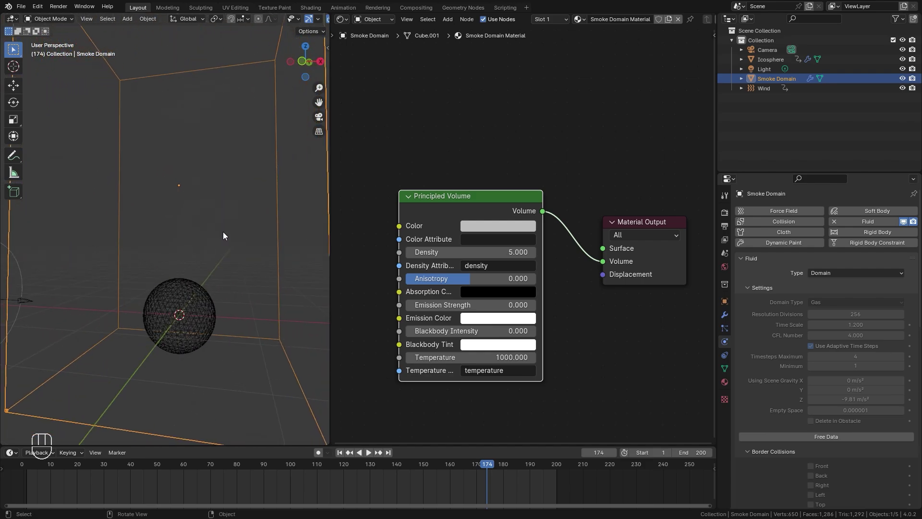
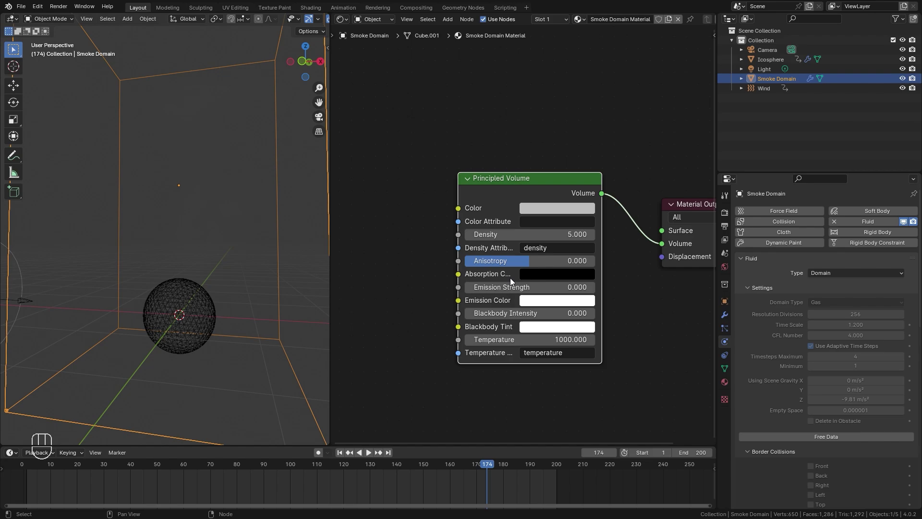
Raise the Principled Volume's Blackbody Intensity to 5 and inspect the glowing flames
{"action": "left_click_drag", "start_coordinate": [493, 317], "coordinate": [402, 247]}
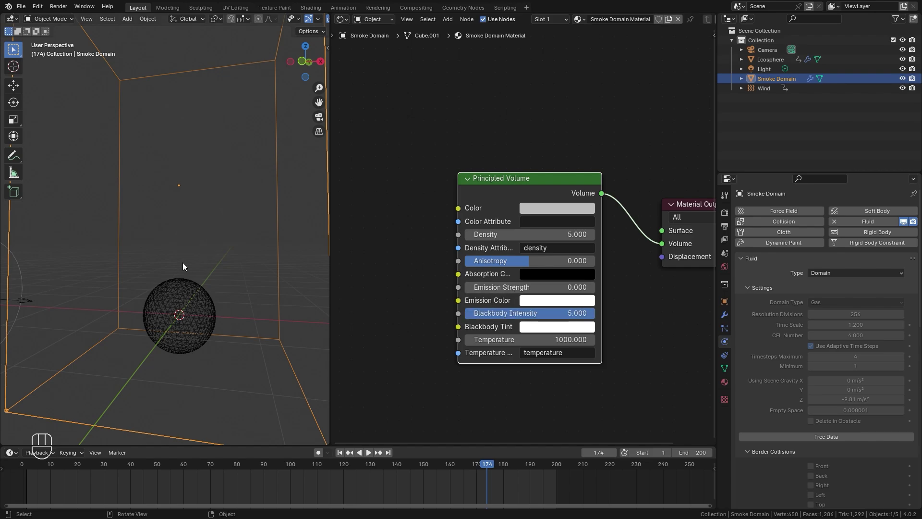
{"action": "left_click_drag", "start_coordinate": [186, 265], "coordinate": [215, 282]}
{"action": "left_click_drag", "start_coordinate": [219, 279], "coordinate": [223, 262]}
{"action": "middle_click", "coordinate": [228, 272]}
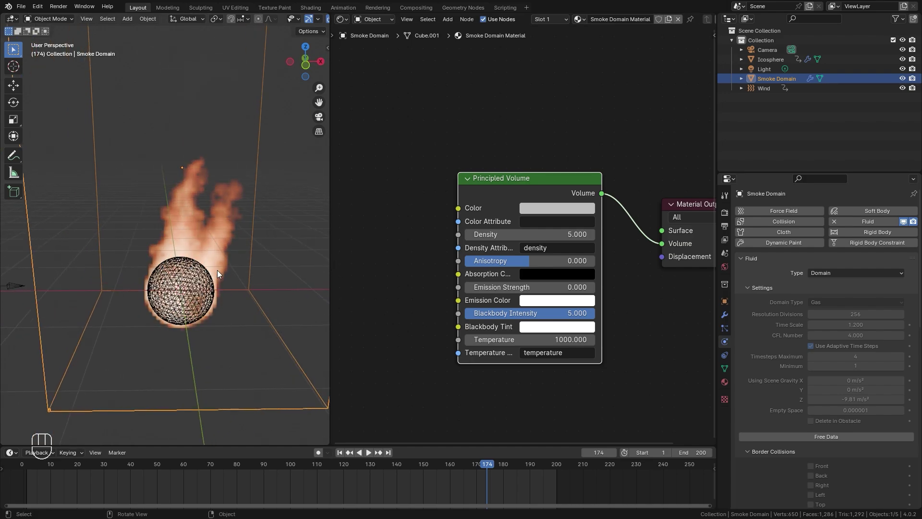
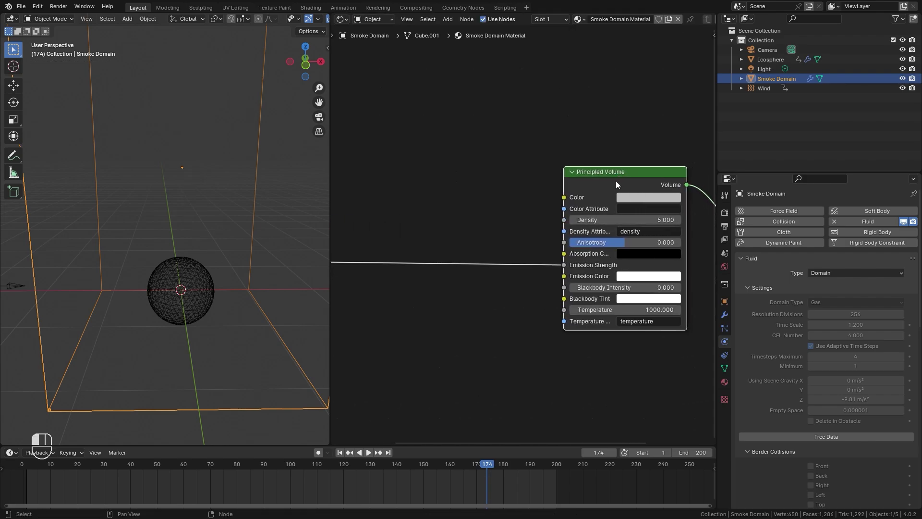
Insert a Math Multiply node set to 50 between Volume Info Flame and Emission Strength
{"action": "middle_click", "coordinate": [452, 228]}
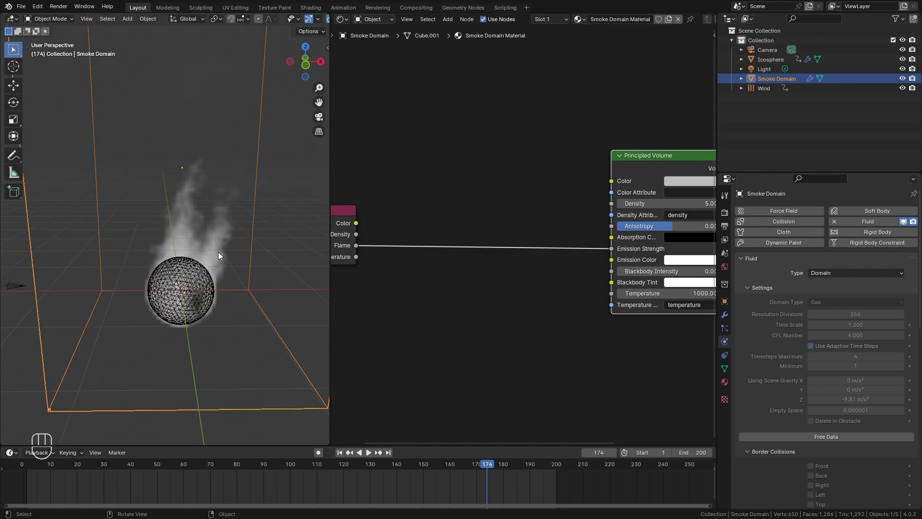
{"action": "left_click_drag", "start_coordinate": [216, 256], "coordinate": [184, 259]}
{"action": "left_click_drag", "start_coordinate": [159, 261], "coordinate": [169, 252]}
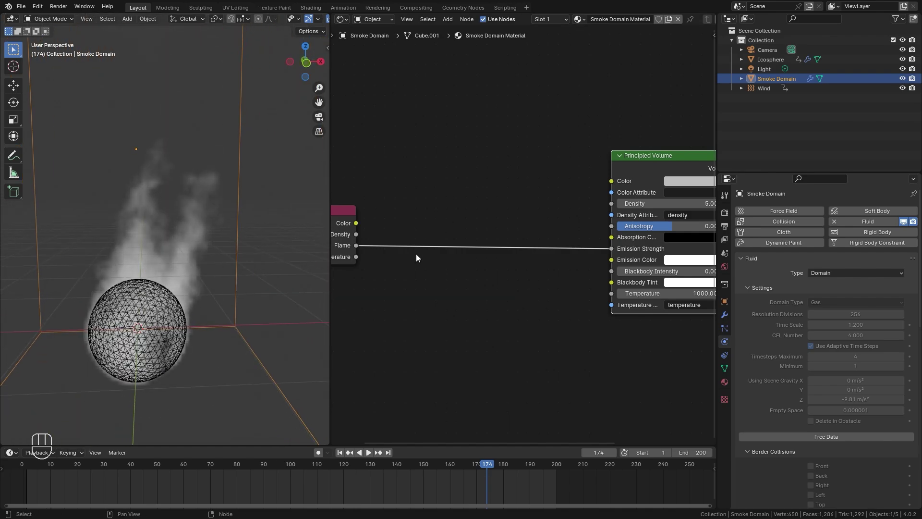
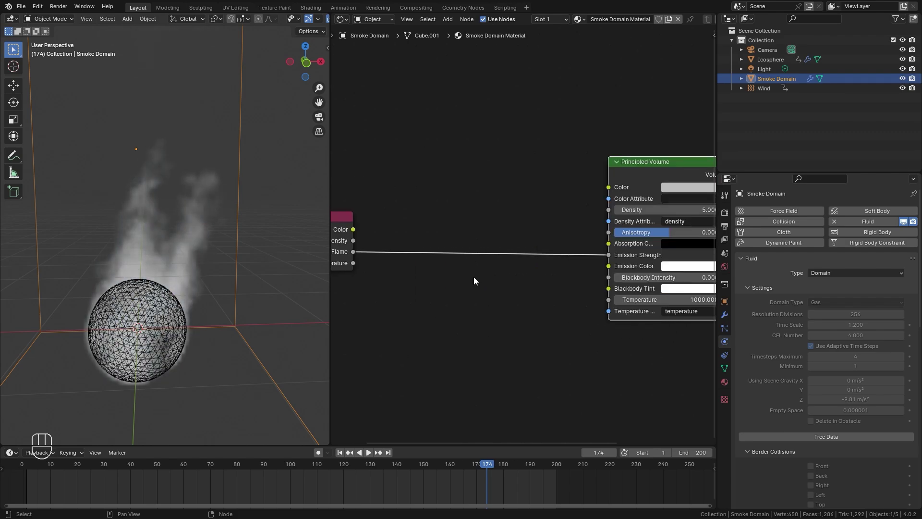
{"action": "key", "text": "shift+a"}
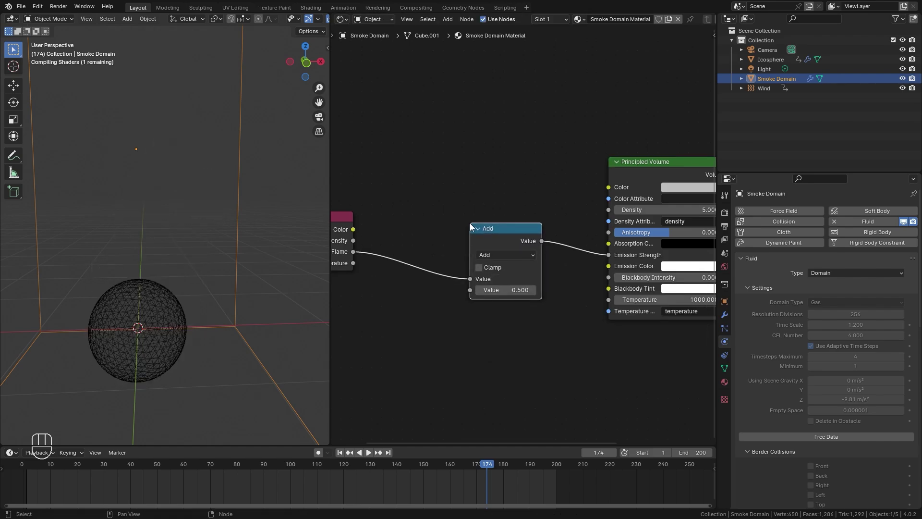
{"action": "left_click_drag", "start_coordinate": [496, 255], "coordinate": [162, 305]}
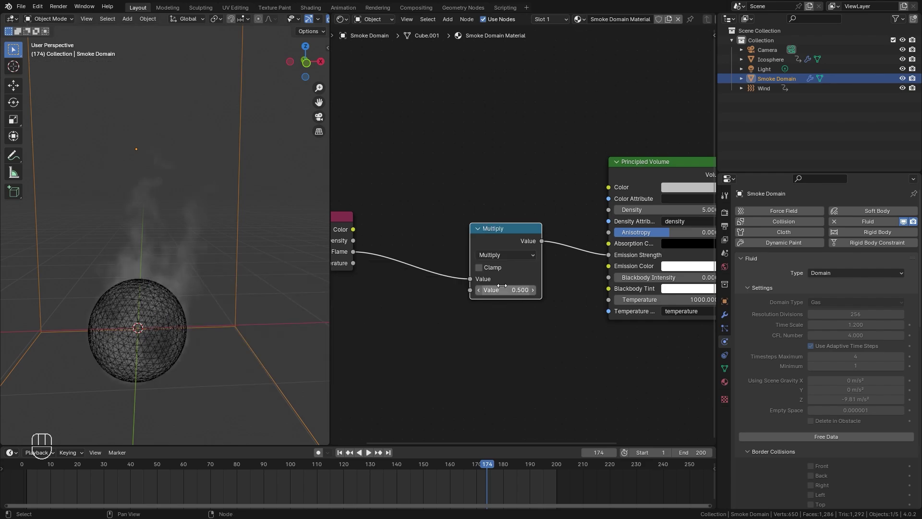
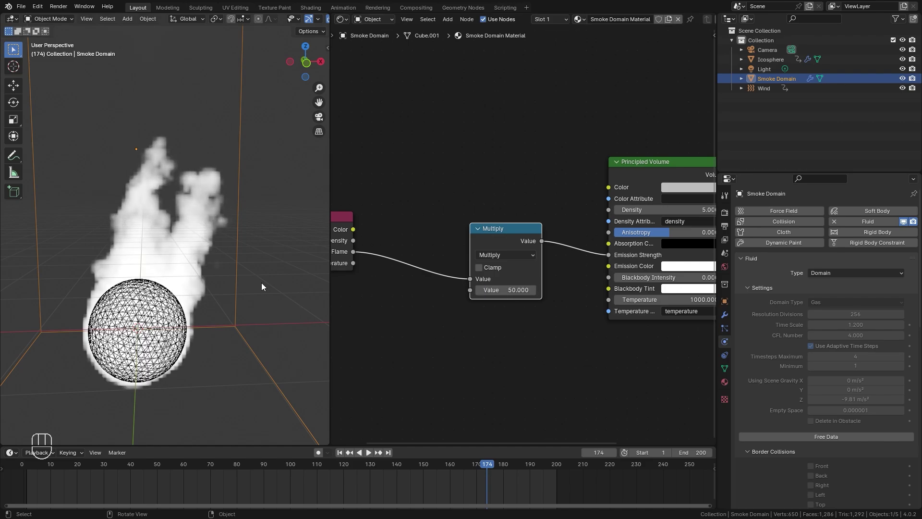
{"action": "left_click_drag", "start_coordinate": [249, 295], "coordinate": [192, 264]}
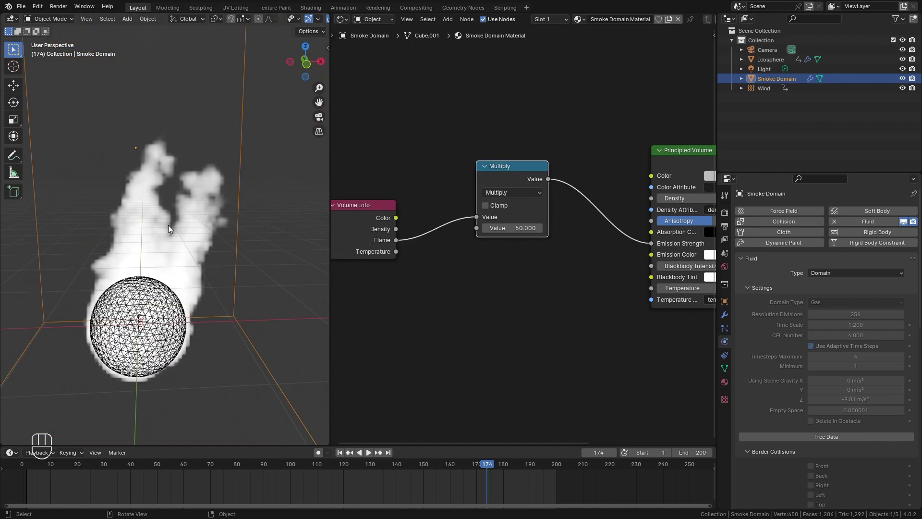
{"action": "left_click_drag", "start_coordinate": [218, 263], "coordinate": [221, 265]}
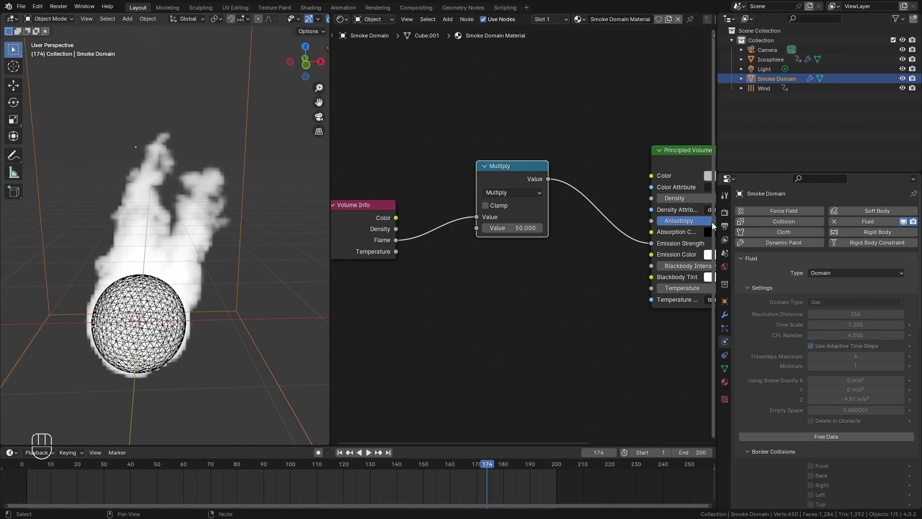
Set the EEVEE volumetric Tile Size to 2 px in Render Properties
{"action": "left_click", "coordinate": [729, 215]}
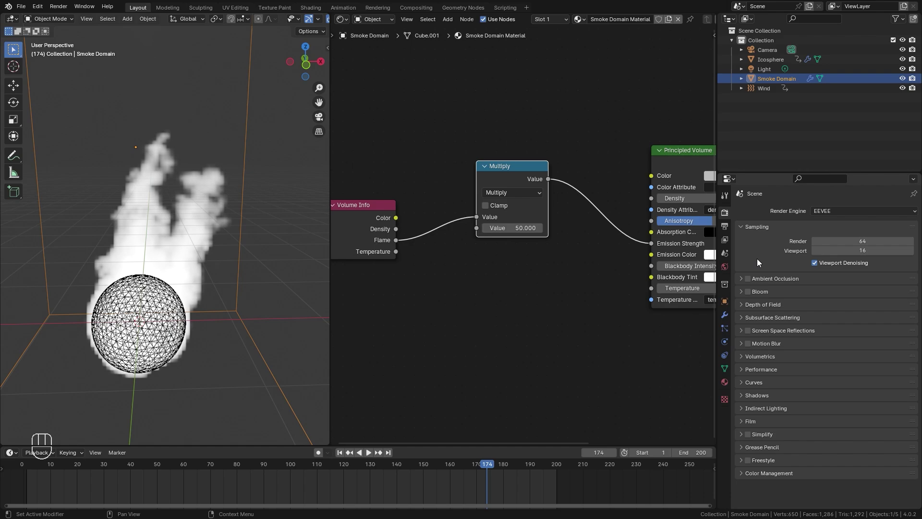
{"action": "left_click", "coordinate": [759, 361]}
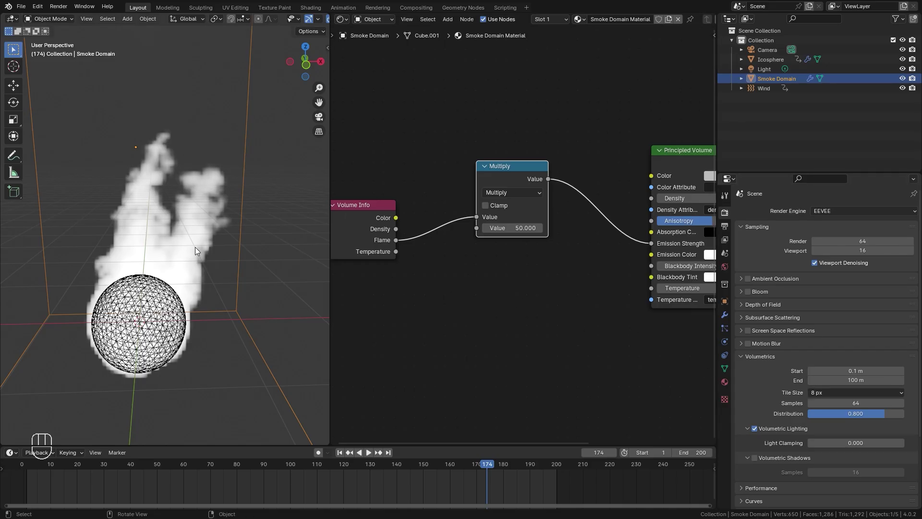
{"action": "left_click_drag", "start_coordinate": [832, 394], "coordinate": [822, 403]}
{"action": "right_click", "coordinate": [822, 404]}
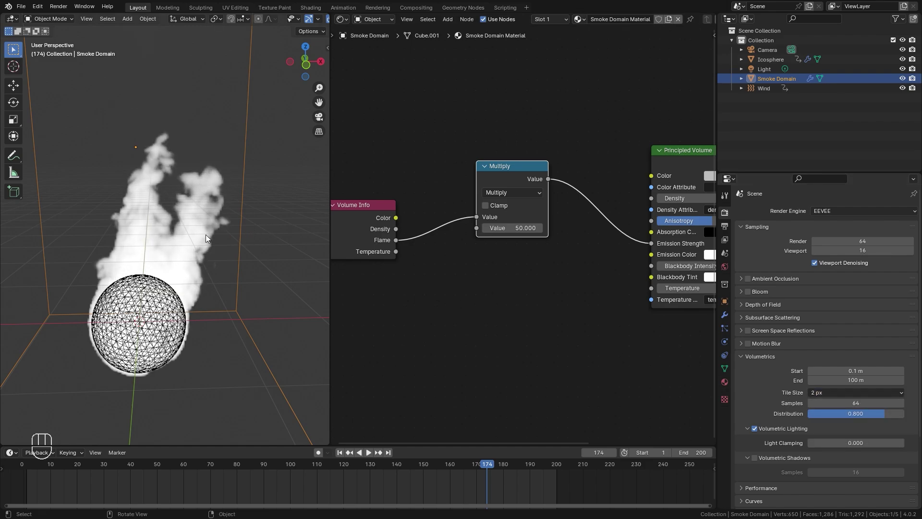
Preview the orange-yellow flames in Rendered shading from the front view
{"action": "left_click_drag", "start_coordinate": [228, 248], "coordinate": [203, 244]}
{"action": "key", "text": "z"}
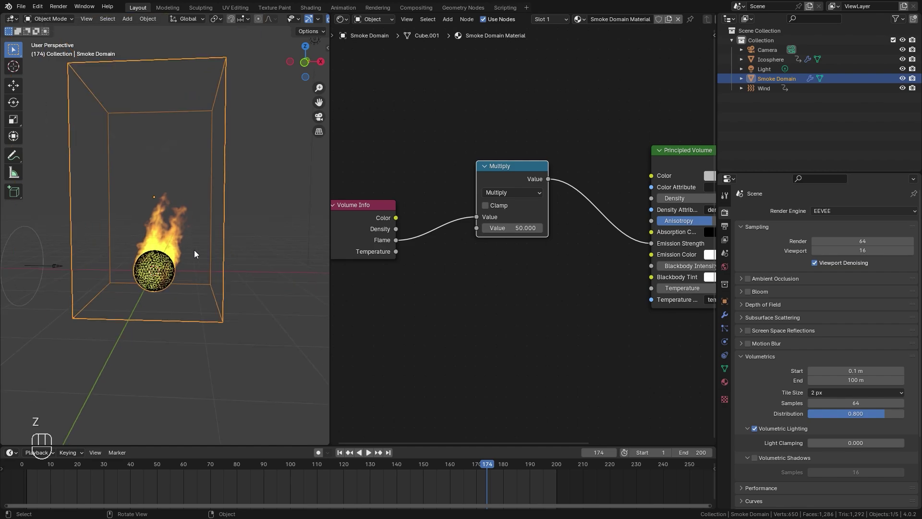
{"action": "middle_click", "coordinate": [191, 251]}
{"action": "key", "text": "KP_1"}
{"action": "key", "text": "KP_1"}
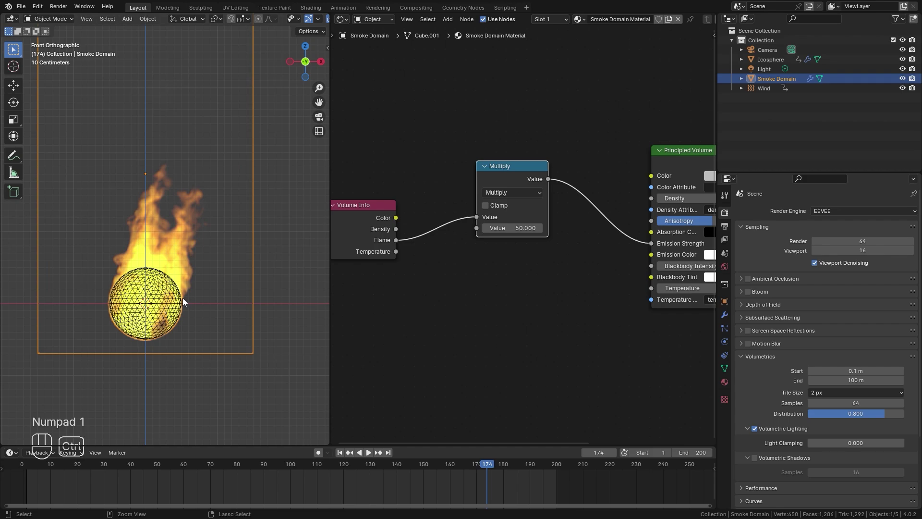
Enter camera view, select the Camera and make the output 1080 px wide for a square frame
{"action": "key", "text": "ctrl+alt+KP_0"}
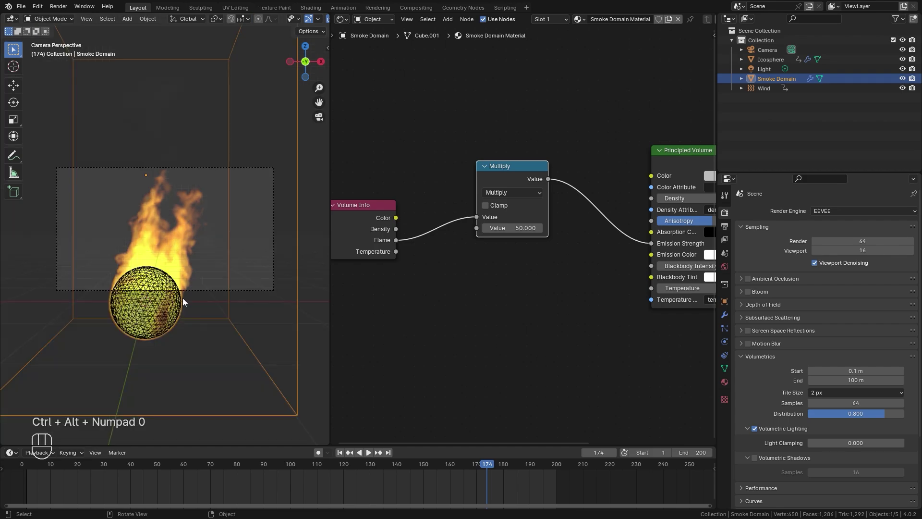
{"action": "left_click", "coordinate": [274, 210]}
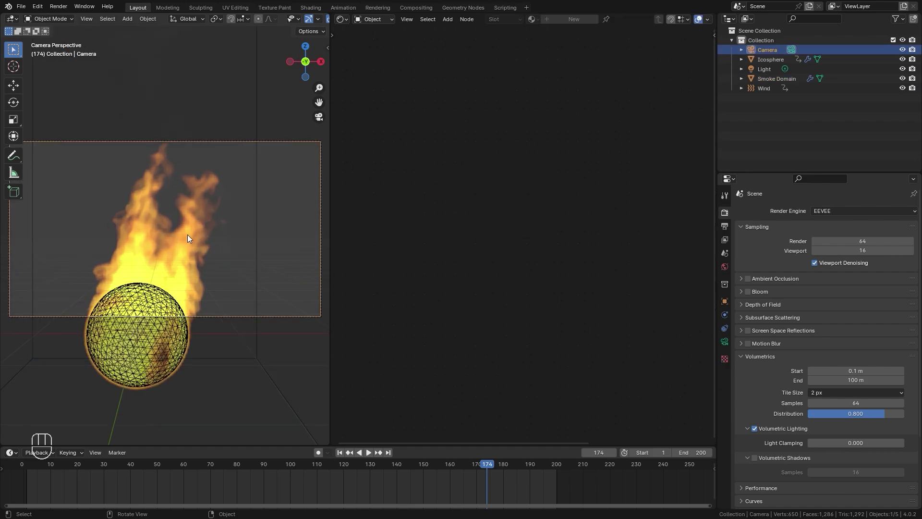
{"action": "key", "text": "g"}
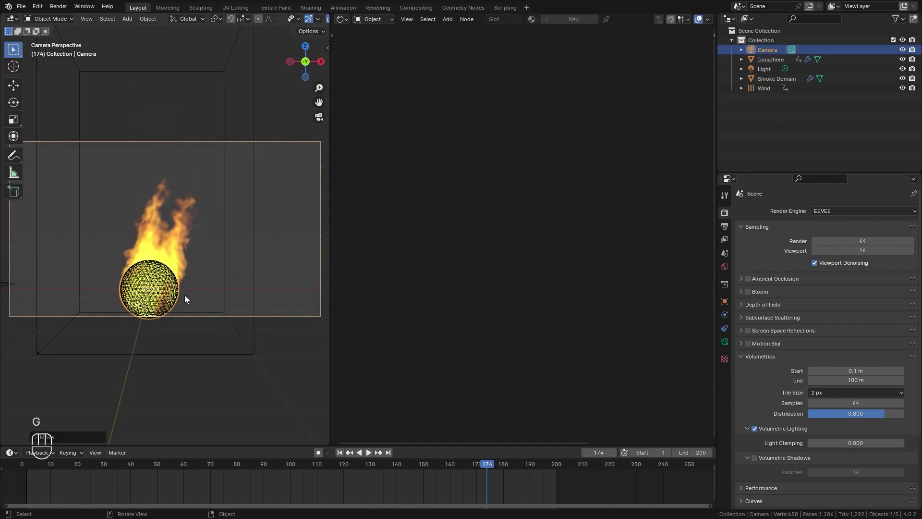
{"action": "key", "text": "g"}
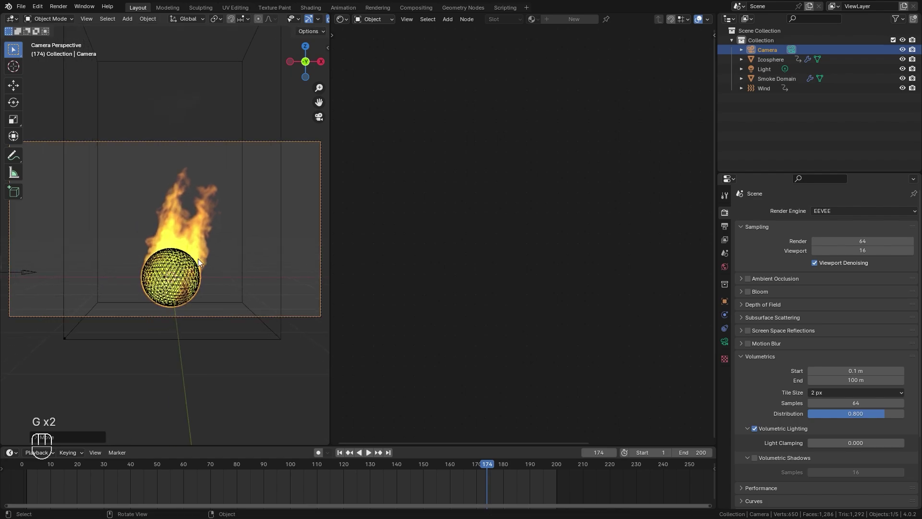
{"action": "key", "text": "g"}
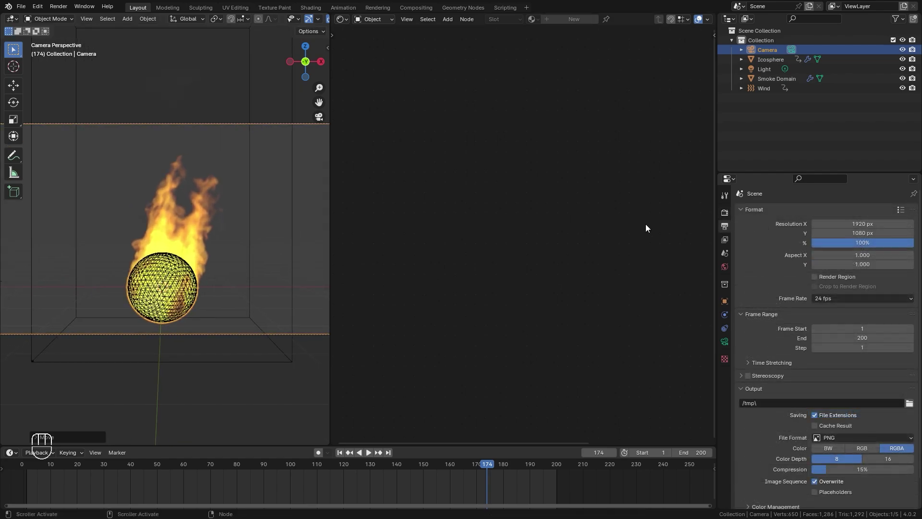
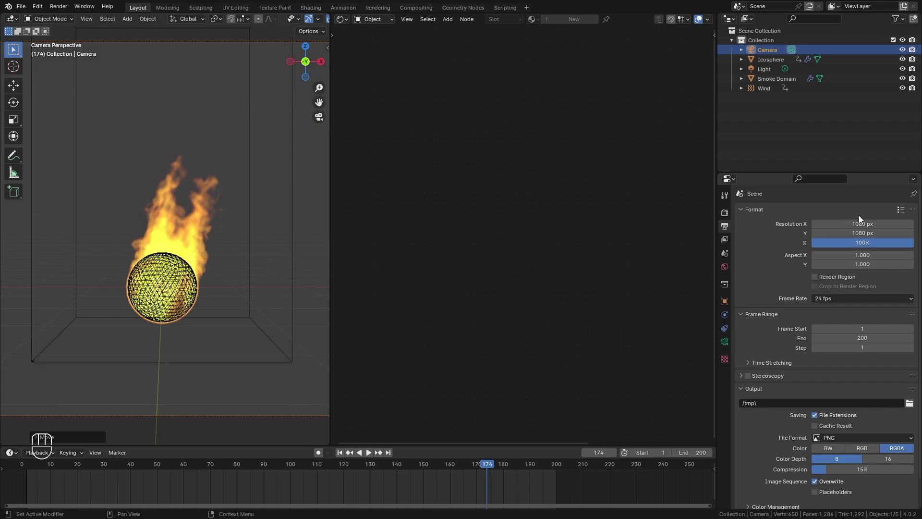
{"action": "key", "text": "g"}
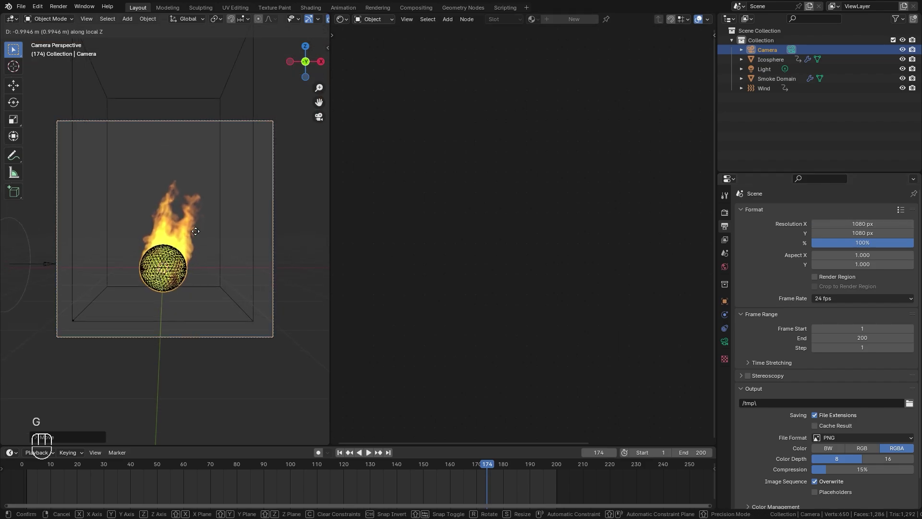
Slide the camera along its local Z axis until the fire is framed
{"action": "key", "text": "g"}
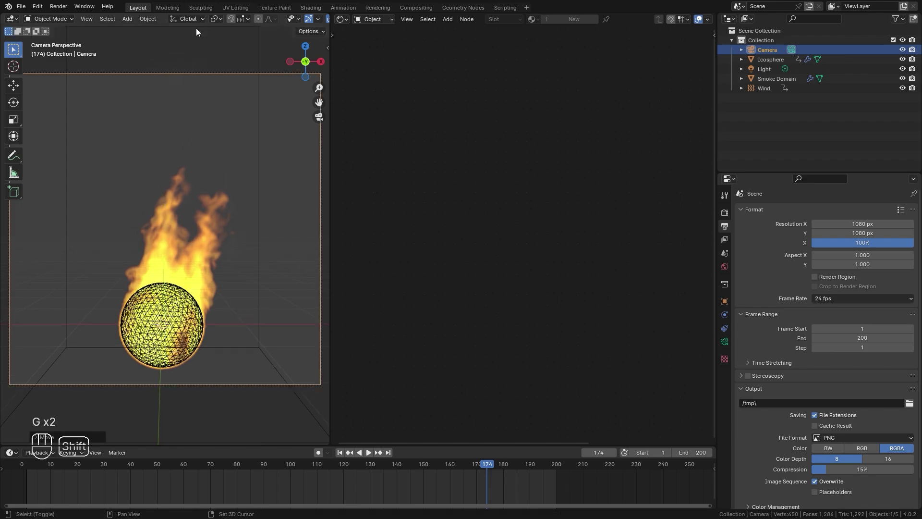
{"action": "key", "text": "g"}
{"action": "key", "text": "g"}
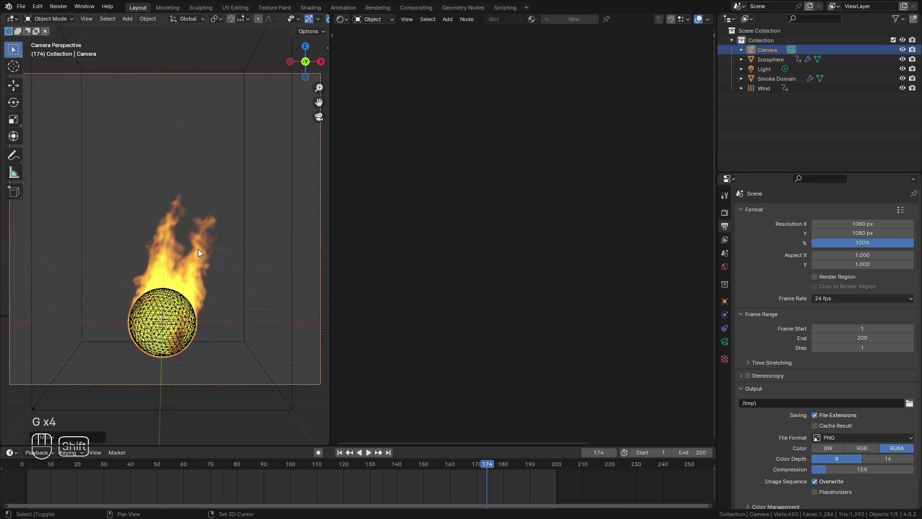
{"action": "key", "text": "g"}
{"action": "key", "text": "g"}
{"action": "key", "text": "z"}
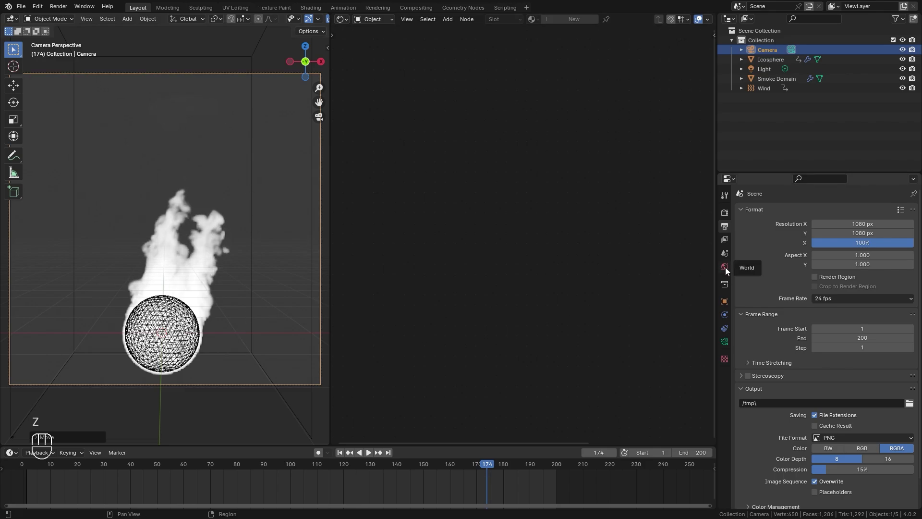
Make the world background black, then reselect the Smoke Domain with Render Properties shown
{"action": "left_click", "coordinate": [729, 269]}
{"action": "left_click", "coordinate": [843, 275]}
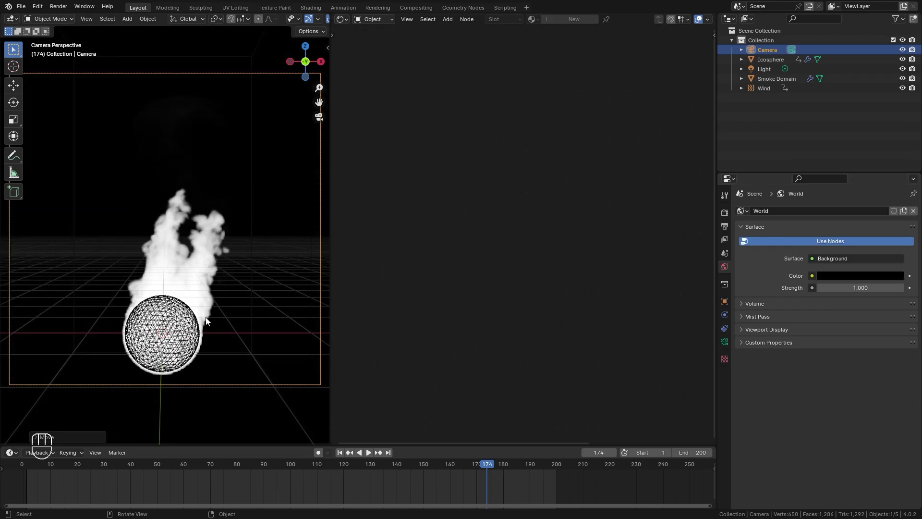
{"action": "left_click", "coordinate": [258, 172]}
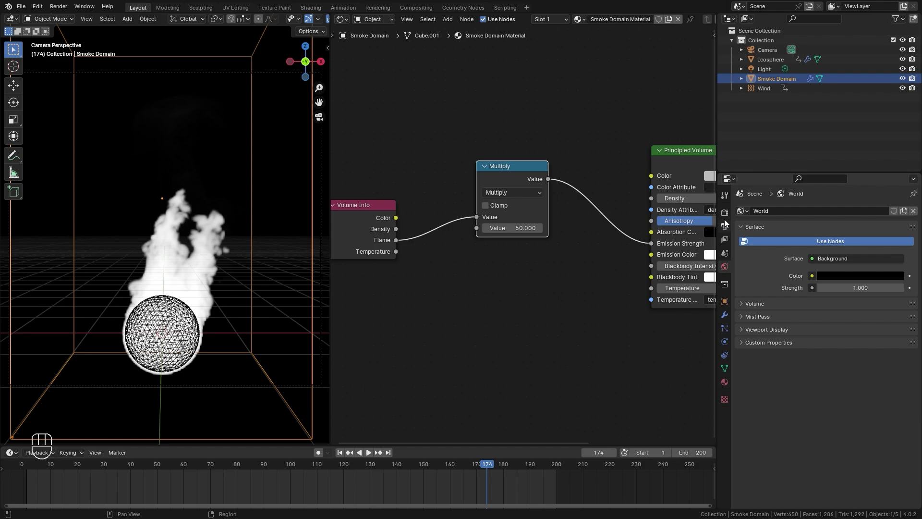
{"action": "left_click", "coordinate": [730, 214]}
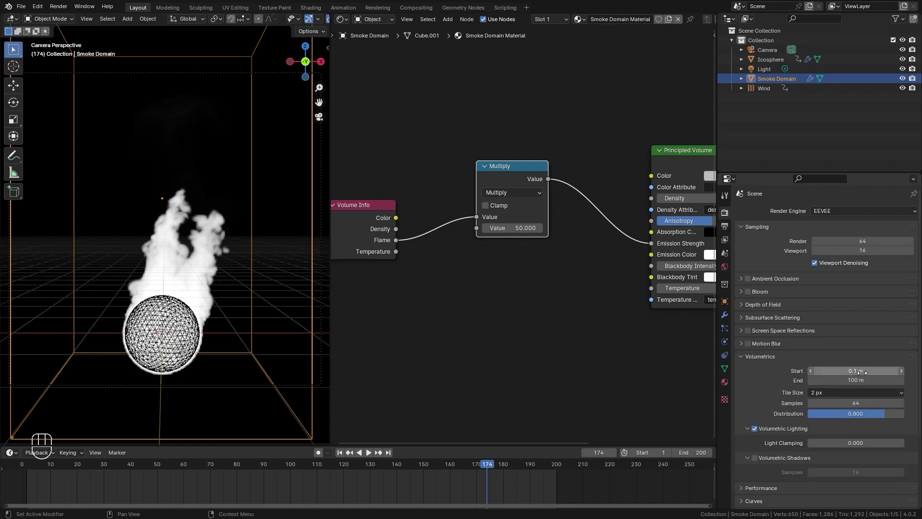
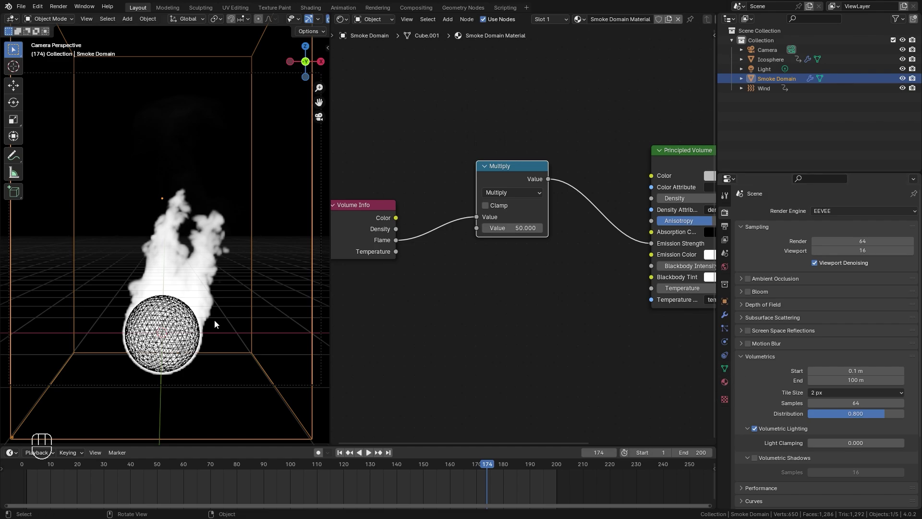
Orbit around the domain and return to the camera view
{"action": "left_click_drag", "start_coordinate": [162, 273], "coordinate": [92, 308]}
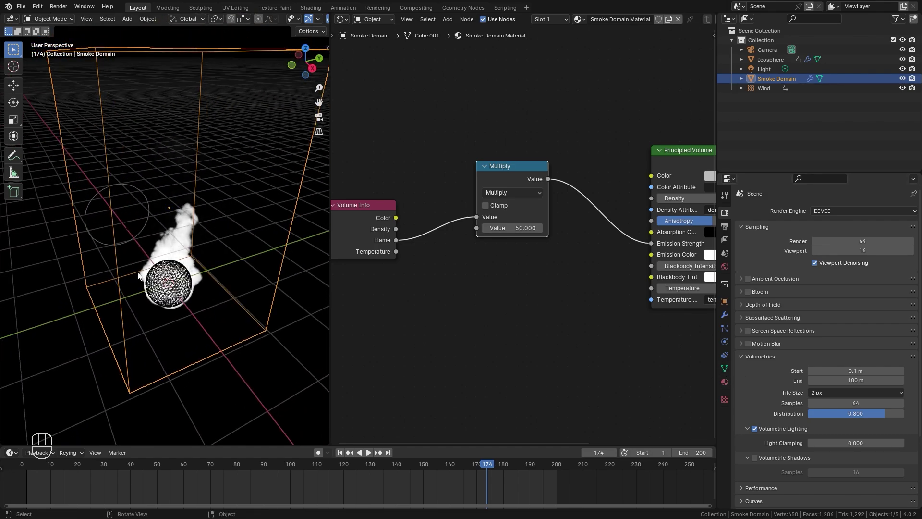
{"action": "key", "text": "KP_0"}
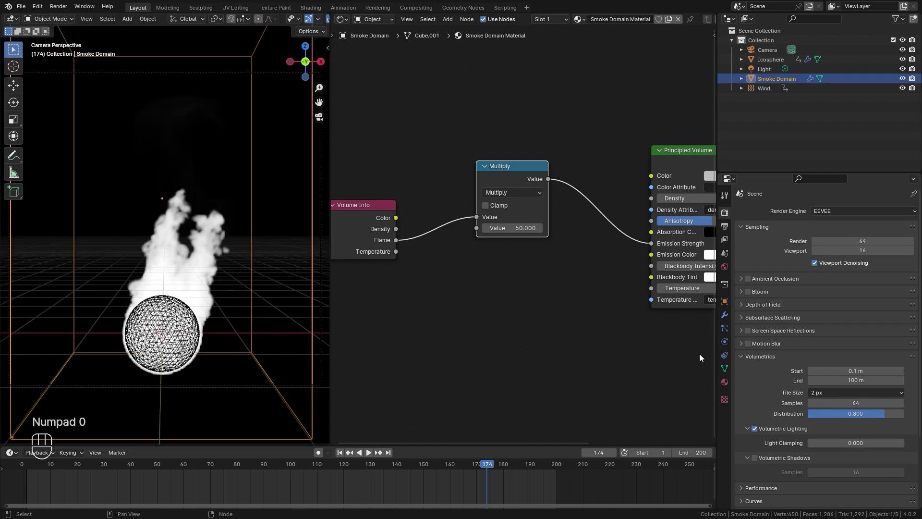
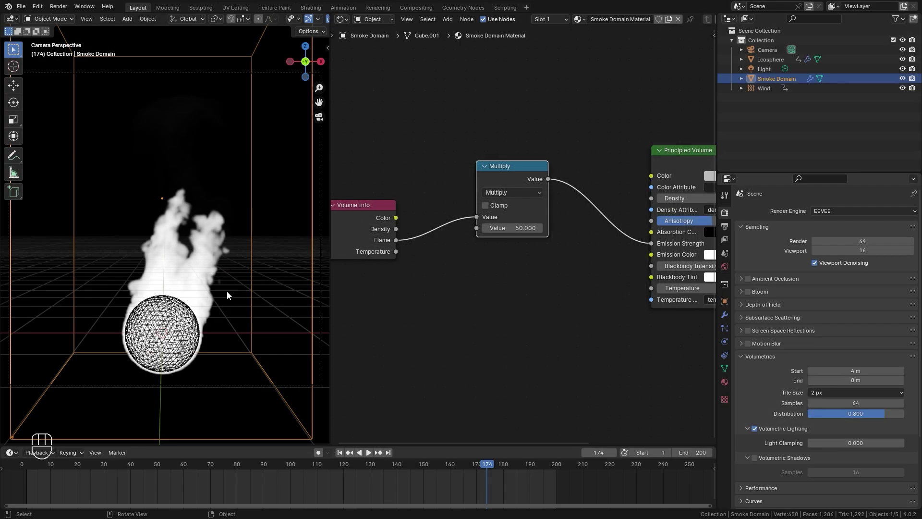
Enable volumetric shadows and wire a Color Ramp from Flame into Emission Color
{"action": "left_click", "coordinate": [758, 461]}
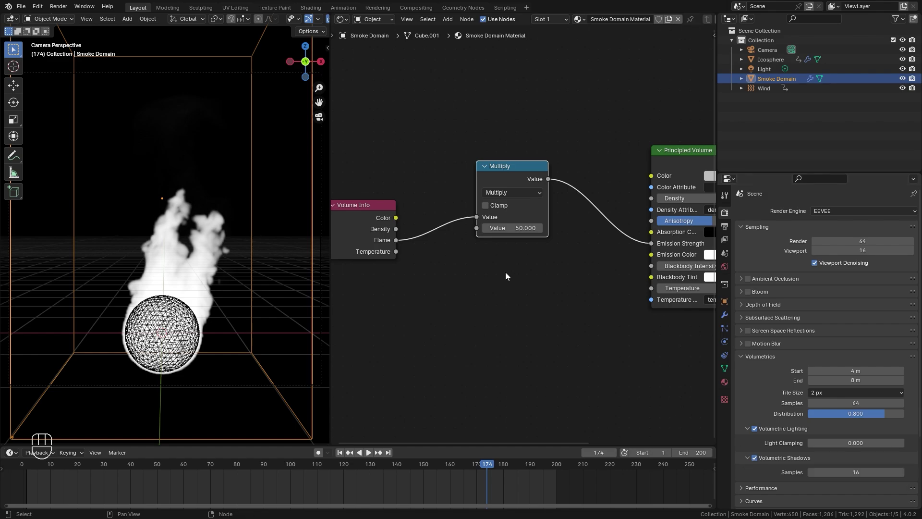
{"action": "key", "text": "shift+a"}
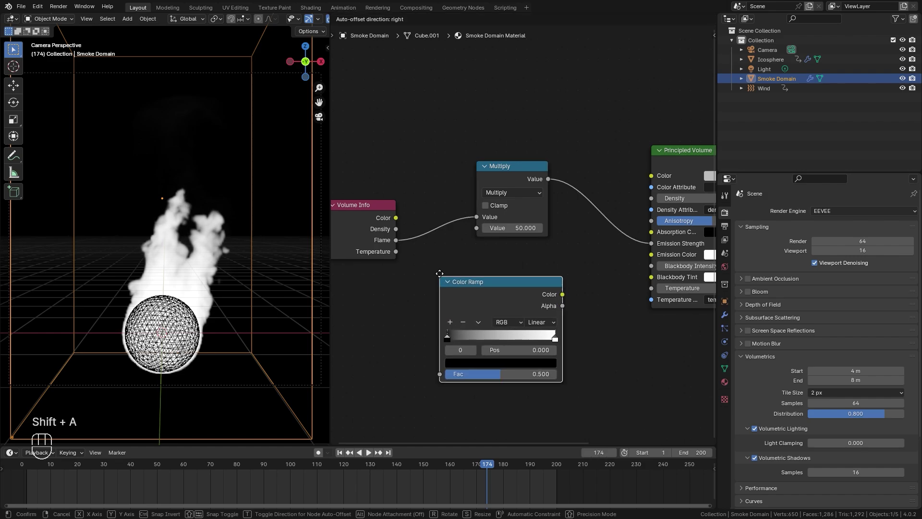
{"action": "left_click_drag", "start_coordinate": [422, 207], "coordinate": [462, 351]}
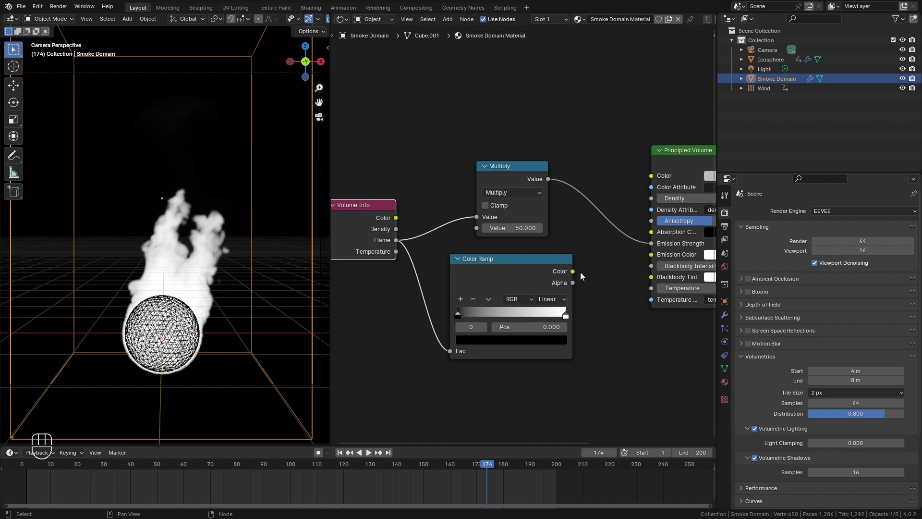
{"action": "left_click_drag", "start_coordinate": [580, 273], "coordinate": [664, 261]}
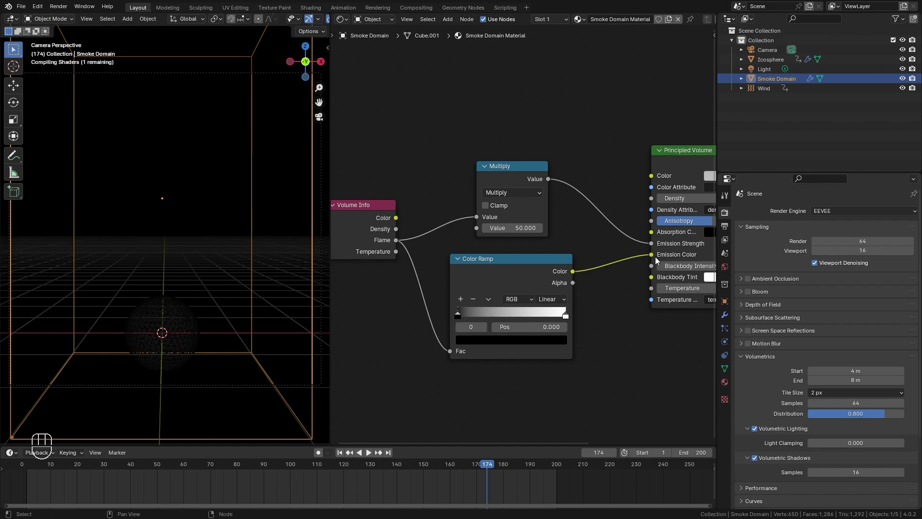
Set the ramp to deep red-orange, a black stop near 0.575, and a pale yellow bright end
{"action": "left_click", "coordinate": [442, 324]}
{"action": "left_click_drag", "start_coordinate": [517, 346], "coordinate": [470, 351]}
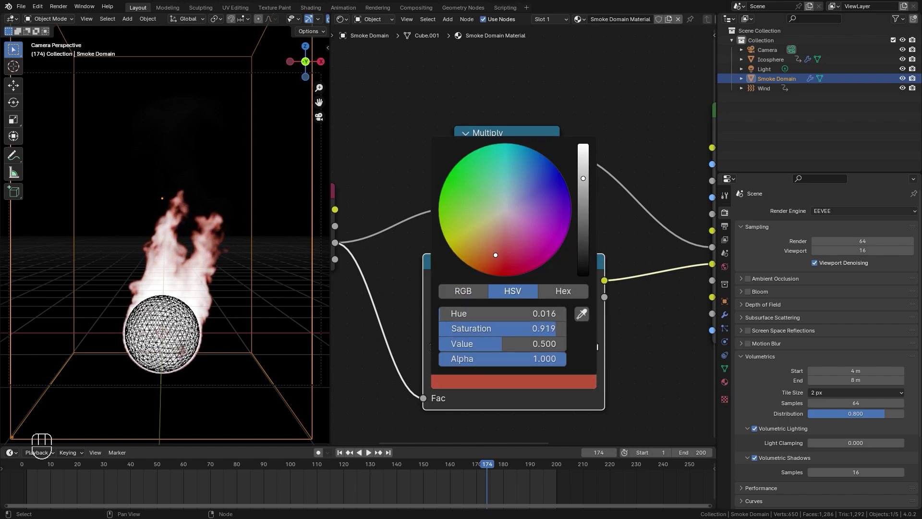
{"action": "left_click", "coordinate": [599, 348]}
{"action": "left_click", "coordinate": [575, 383]}
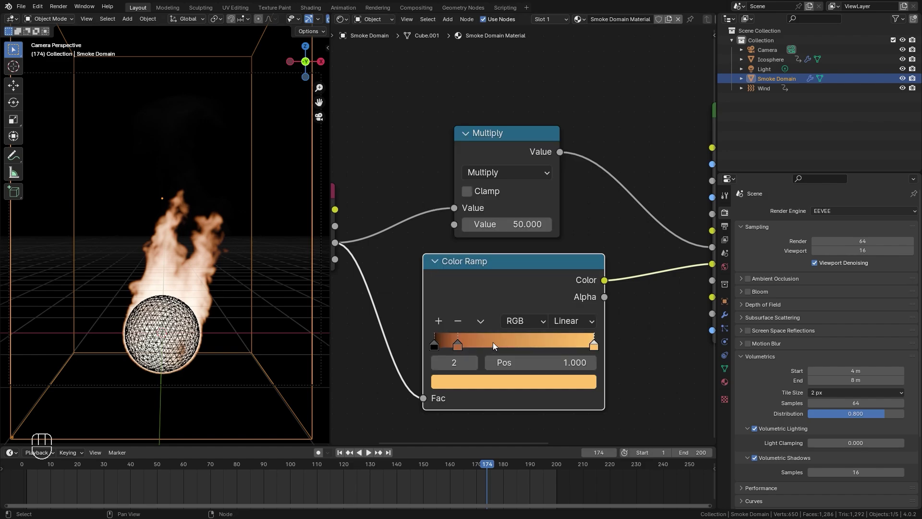
{"action": "left_click", "coordinate": [462, 338]}
{"action": "left_click", "coordinate": [442, 321]}
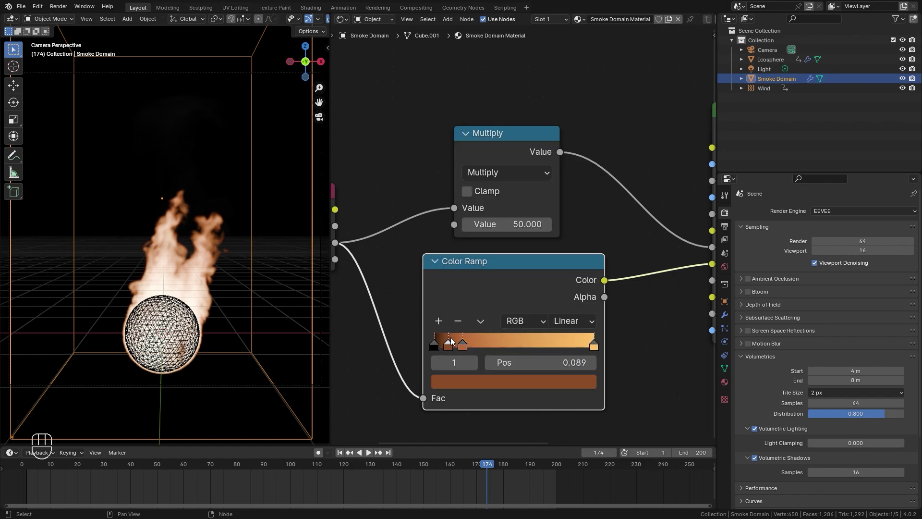
{"action": "left_click_drag", "start_coordinate": [455, 342], "coordinate": [520, 343]}
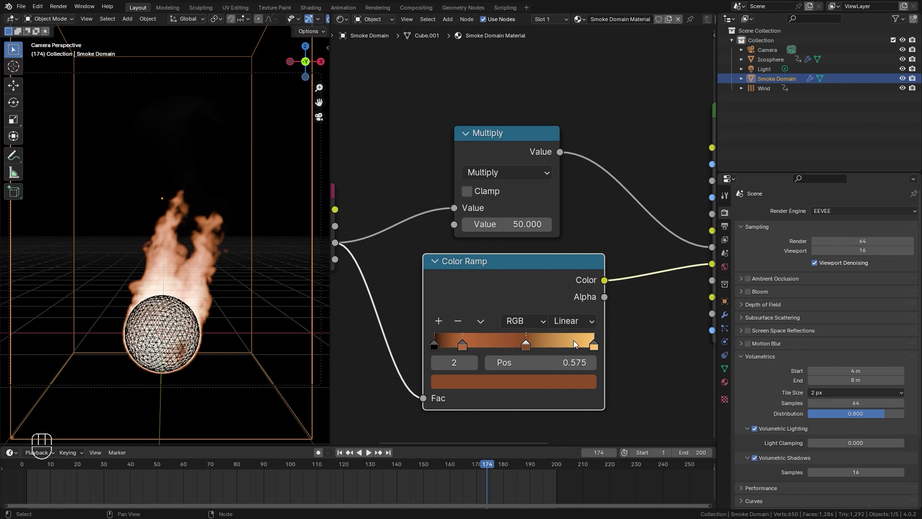
{"action": "left_click", "coordinate": [531, 386]}
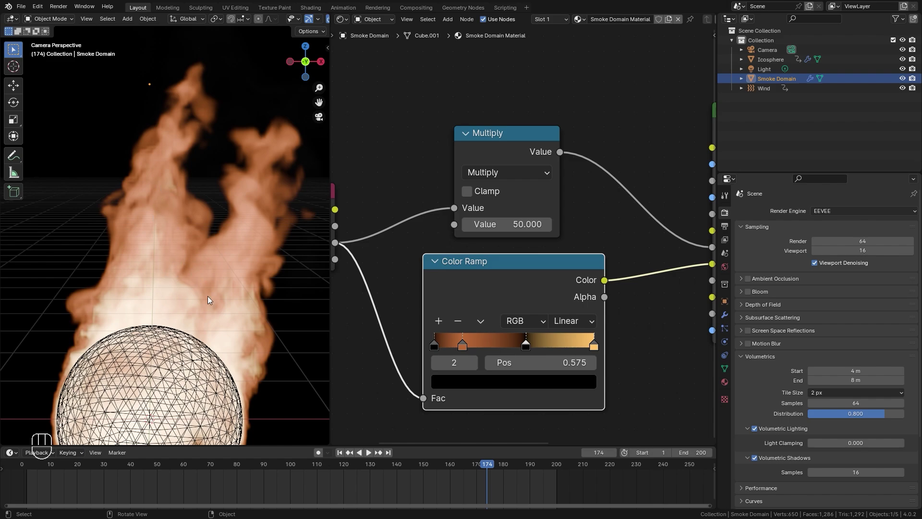
Set colour management to Filmic with High Contrast look and revisit the ramp's orange and brightest stops
{"action": "left_click_drag", "start_coordinate": [195, 276], "coordinate": [180, 273]}
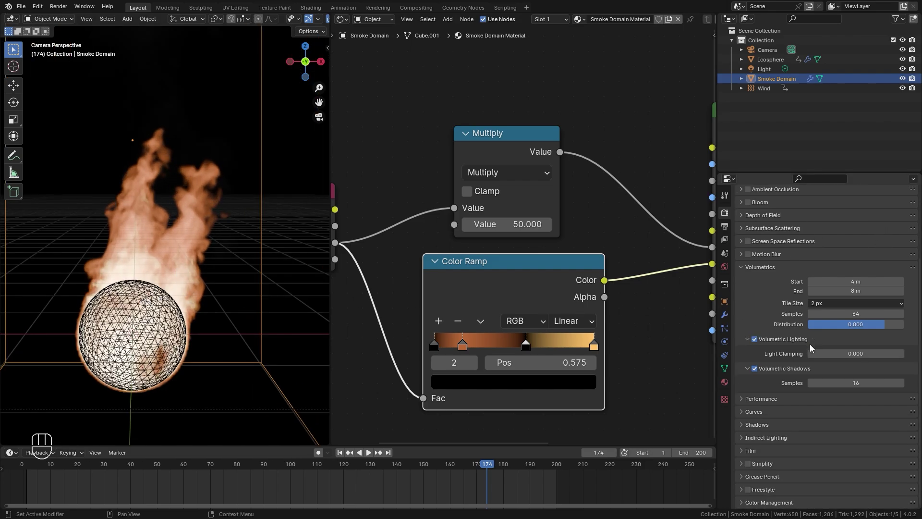
{"action": "left_click", "coordinate": [765, 504]}
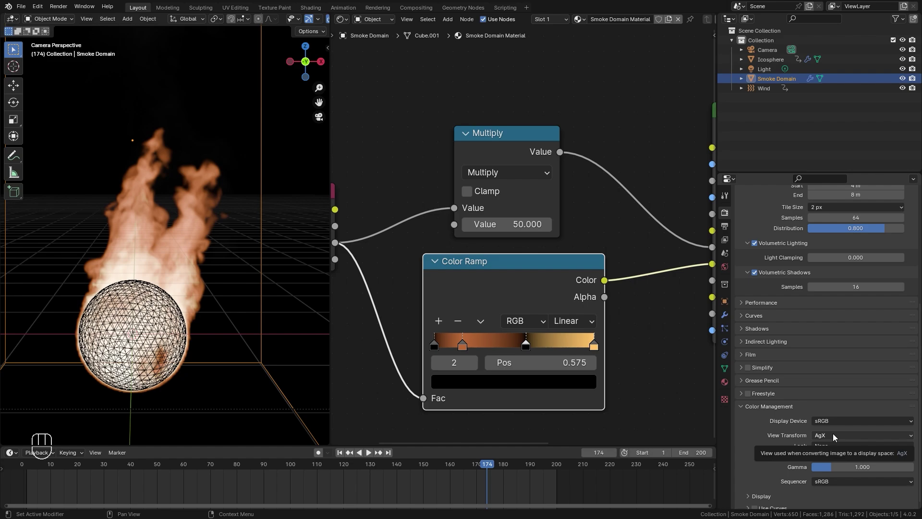
{"action": "left_click_drag", "start_coordinate": [837, 434], "coordinate": [832, 471]}
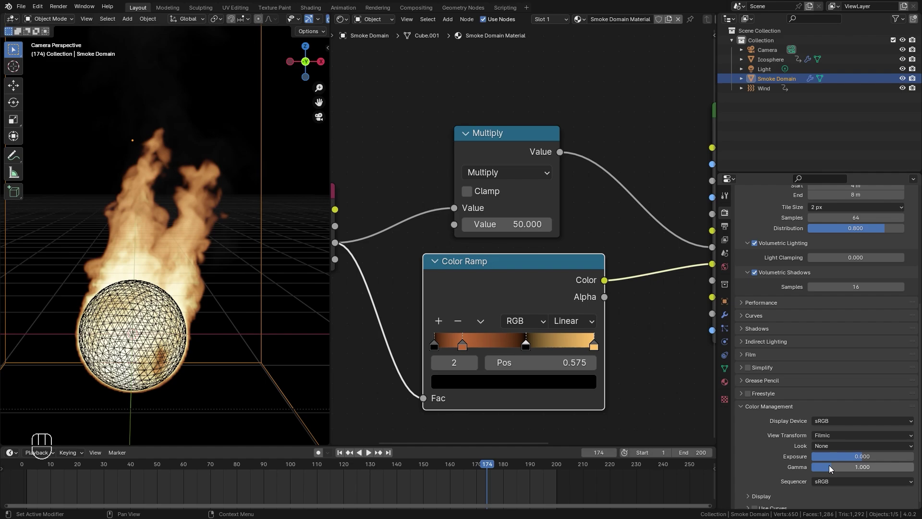
{"action": "left_click_drag", "start_coordinate": [833, 449], "coordinate": [834, 384]}
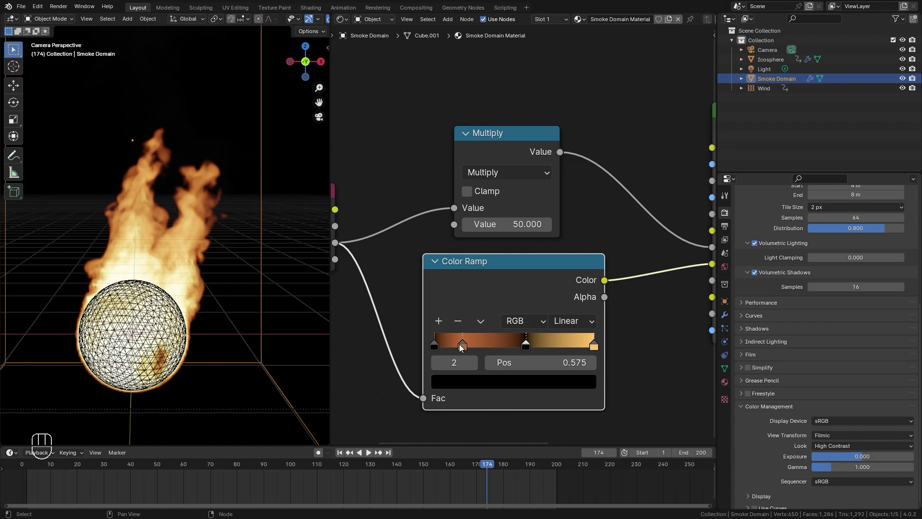
{"action": "left_click", "coordinate": [466, 346]}
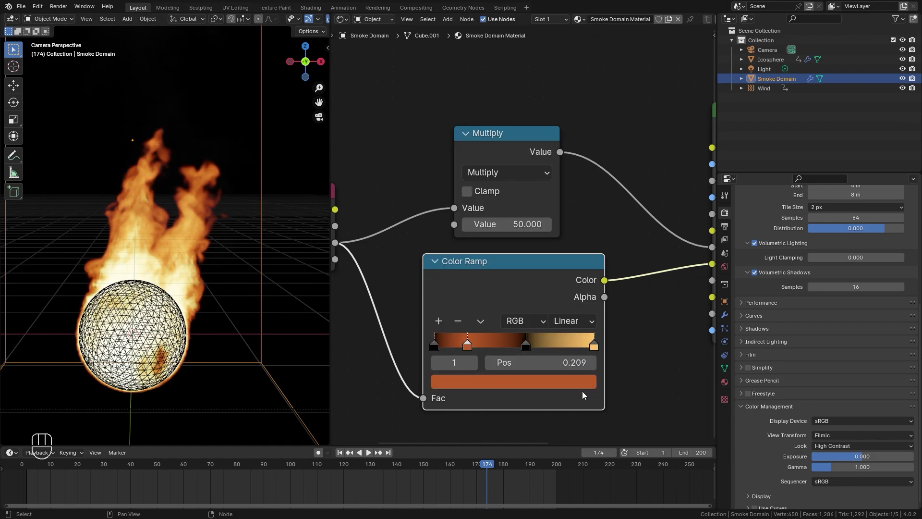
{"action": "left_click", "coordinate": [591, 352]}
Confirm the pale yellow end colour and select the black and orange ramp stops near 0.770 and 0.436
{"action": "left_click", "coordinate": [561, 386]}
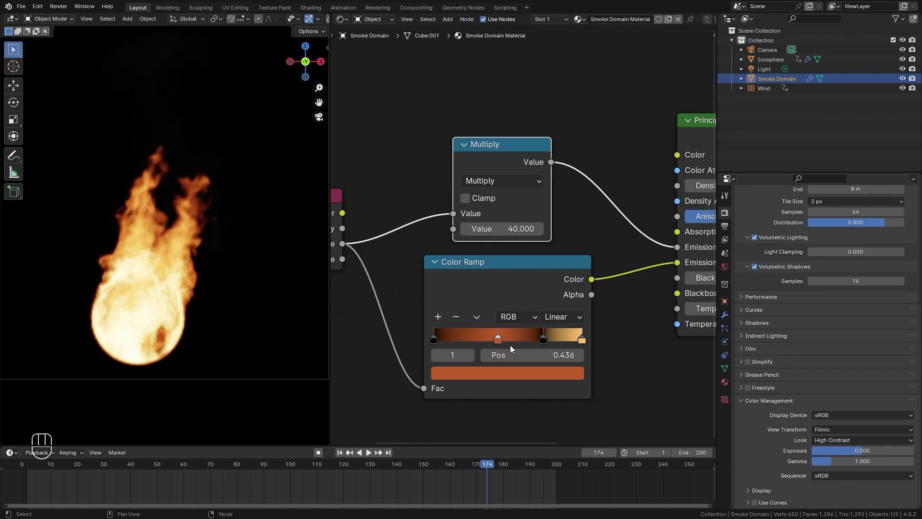
{"action": "left_click", "coordinate": [544, 336]}
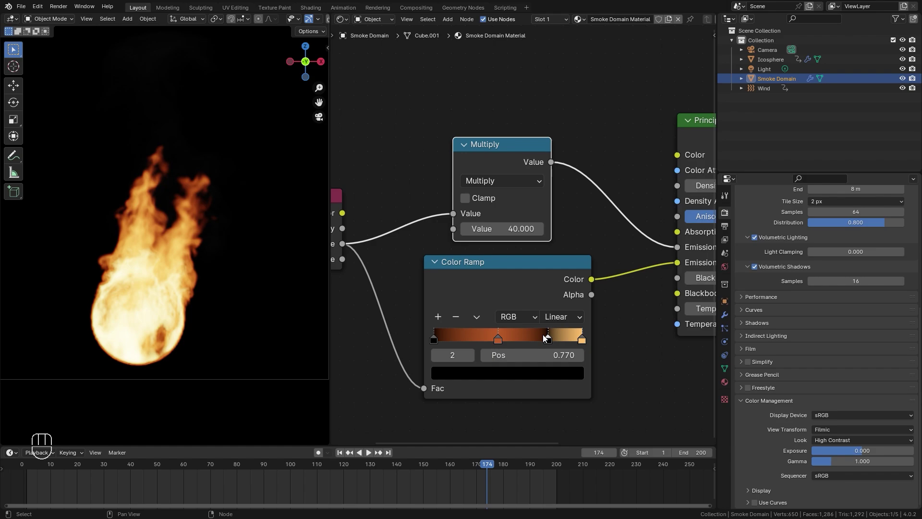
{"action": "left_click", "coordinate": [496, 341]}
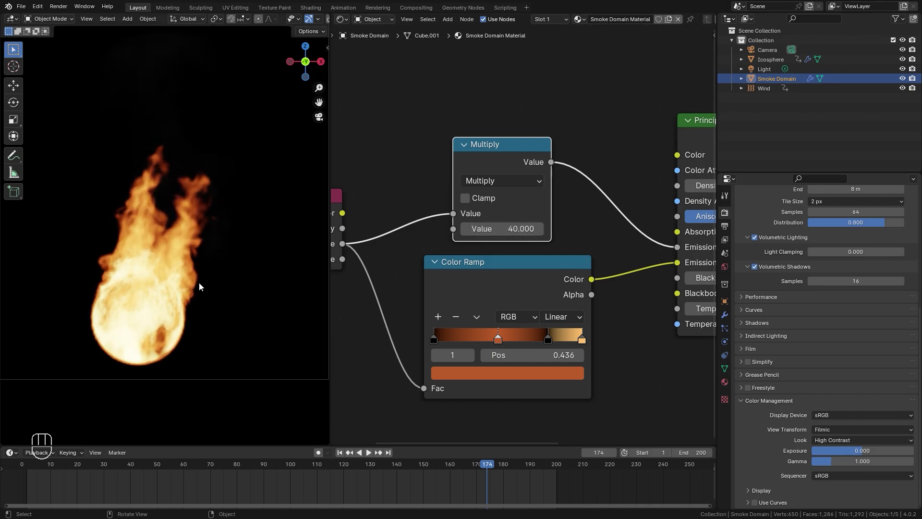
{"action": "key", "text": "z"}
{"action": "left_click_drag", "start_coordinate": [177, 219], "coordinate": [136, 251]}
{"action": "middle_click", "coordinate": [151, 265]}
{"action": "key", "text": "z"}
{"action": "left_click", "coordinate": [227, 160]}
{"action": "key", "text": "g"}
{"action": "key", "text": "g"}
{"action": "key", "text": "g"}
{"action": "key", "text": "g"}
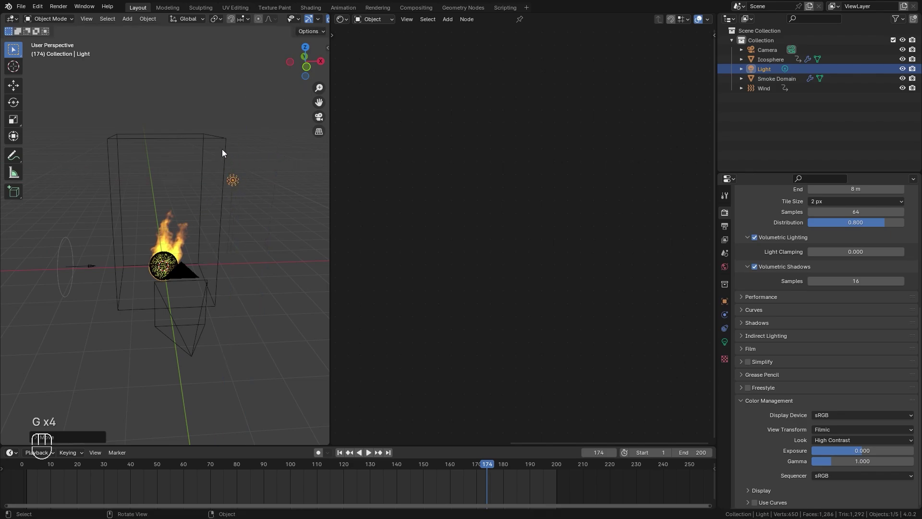
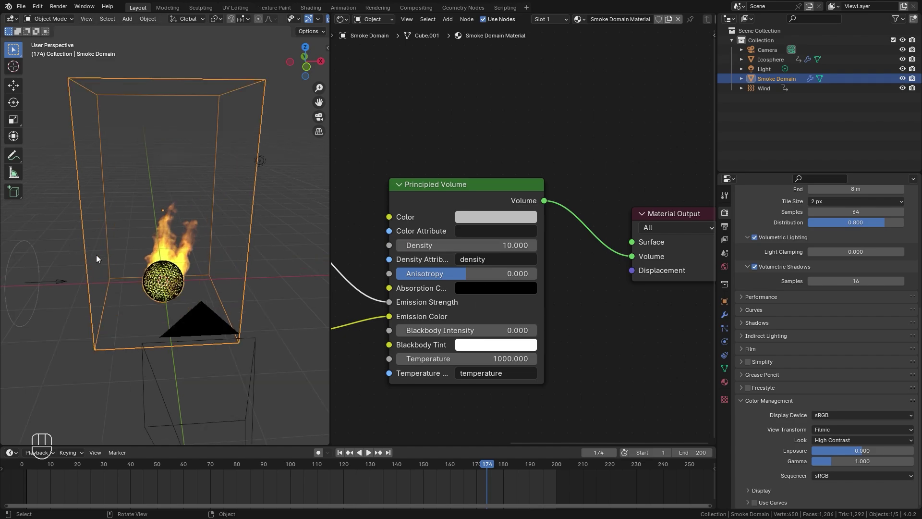
{"action": "key", "text": "z"}
{"action": "left_click_drag", "start_coordinate": [214, 249], "coordinate": [199, 221]}
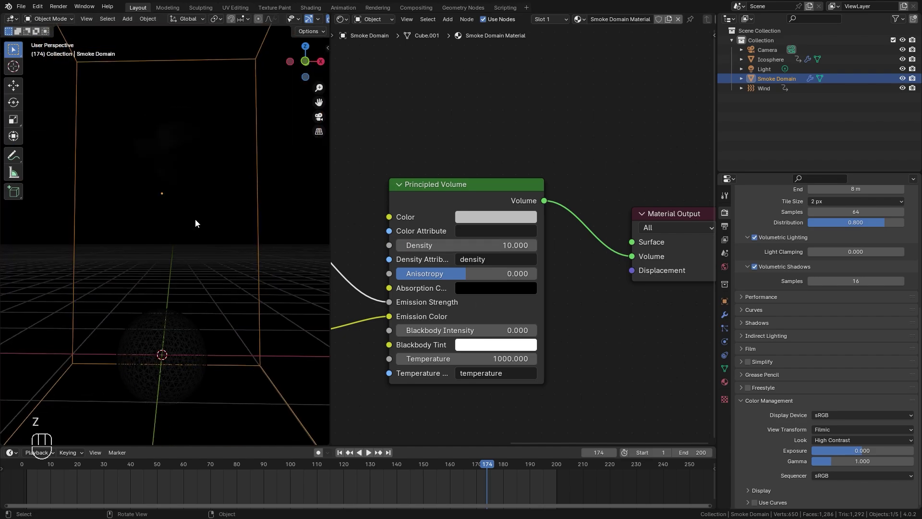
{"action": "key", "text": "KP_0"}
{"action": "left_click_drag", "start_coordinate": [151, 238], "coordinate": [200, 224]}
{"action": "key", "text": "z"}
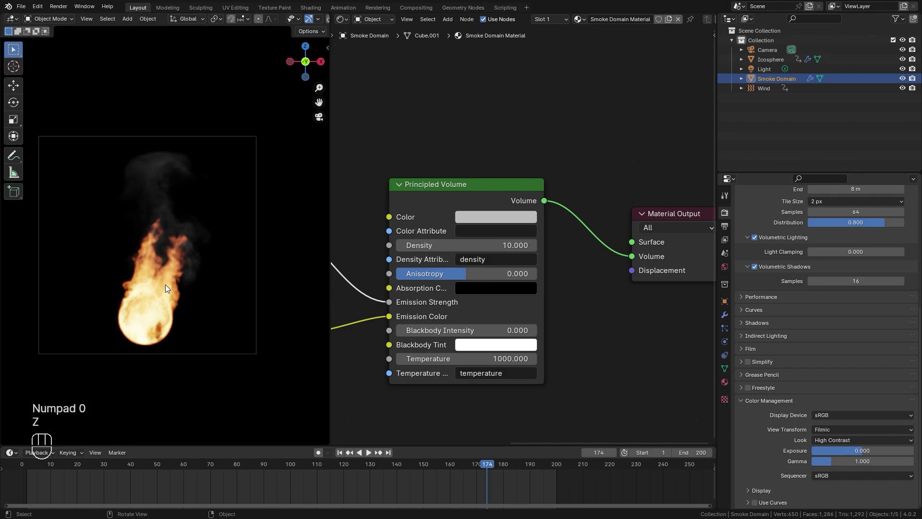
{"action": "left_click_drag", "start_coordinate": [183, 270], "coordinate": [169, 280]}
{"action": "key", "text": "z"}
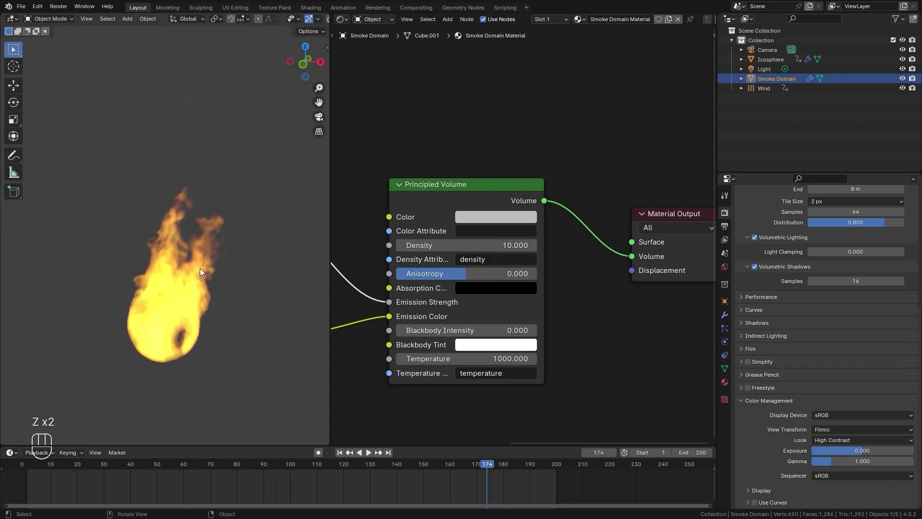
{"action": "key", "text": "z"}
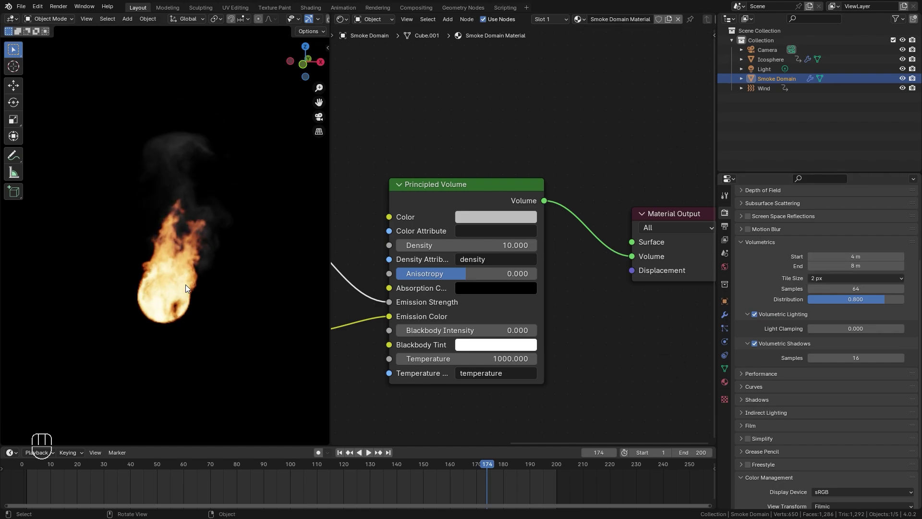
{"action": "key", "text": "z"}
Disable the Icosphere's render toggle in the Outliner and enlarge the viewport over the 1080×1080 PNG RGBA output settings
{"action": "key", "text": "z"}
{"action": "left_click_drag", "start_coordinate": [185, 311], "coordinate": [170, 318]}
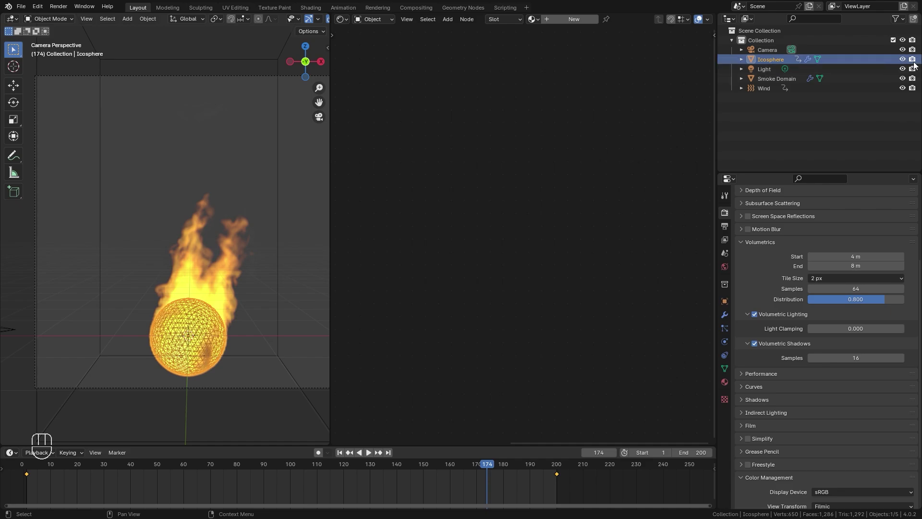
{"action": "left_click", "coordinate": [916, 65]}
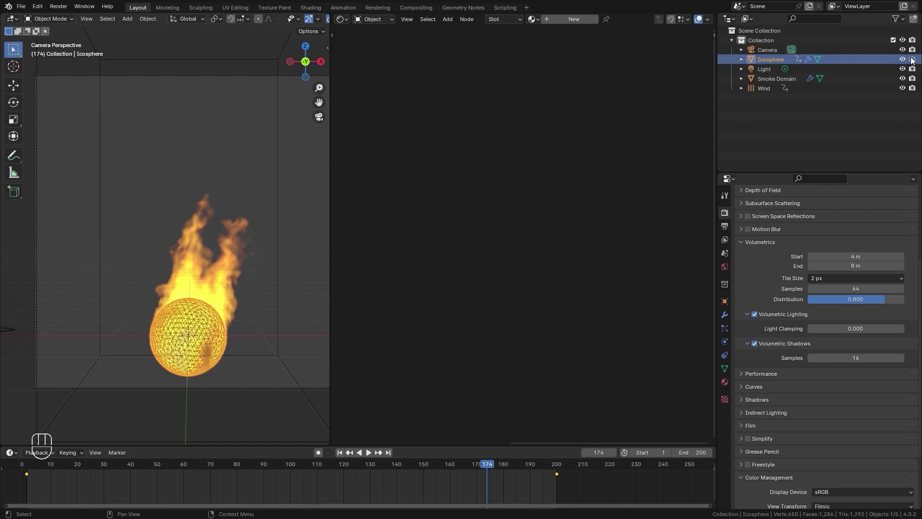
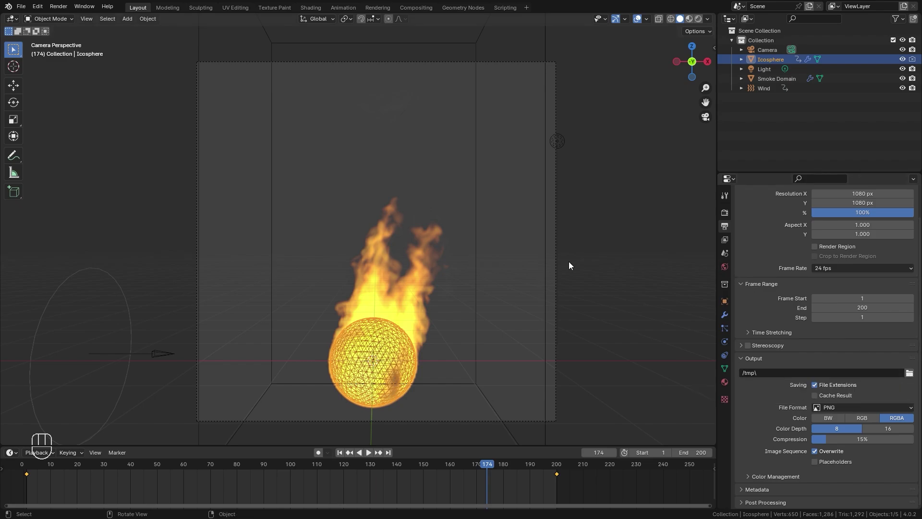
{"action": "left_click_drag", "start_coordinate": [851, 409], "coordinate": [751, 383]}
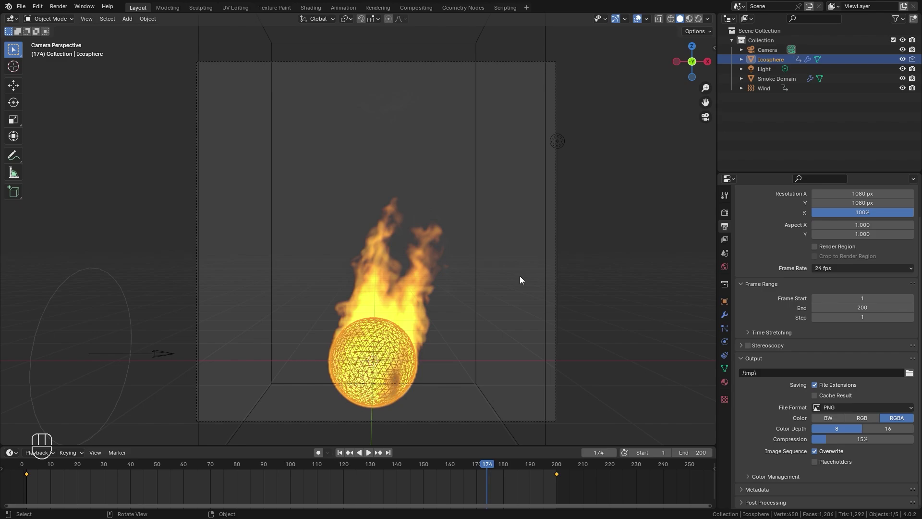